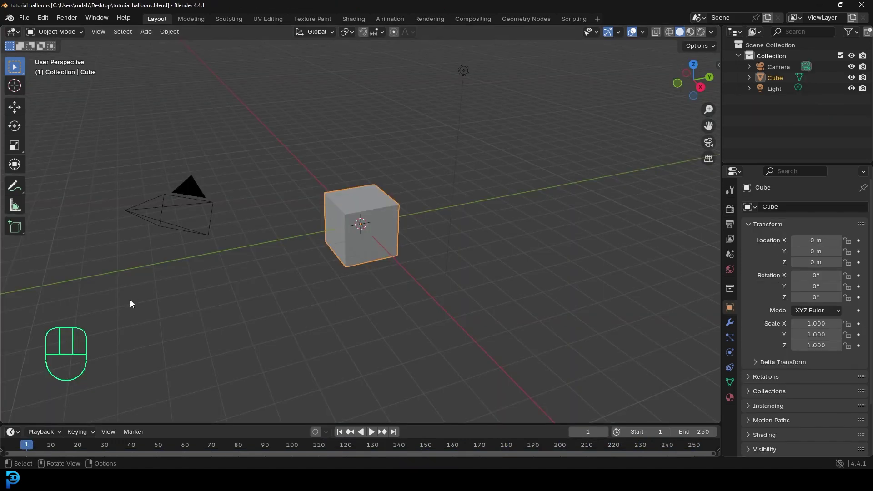
Delete the default cube, camera and light, add a UV sphere and view it from the front.
left_click_drag(380, 141, 501, 58)
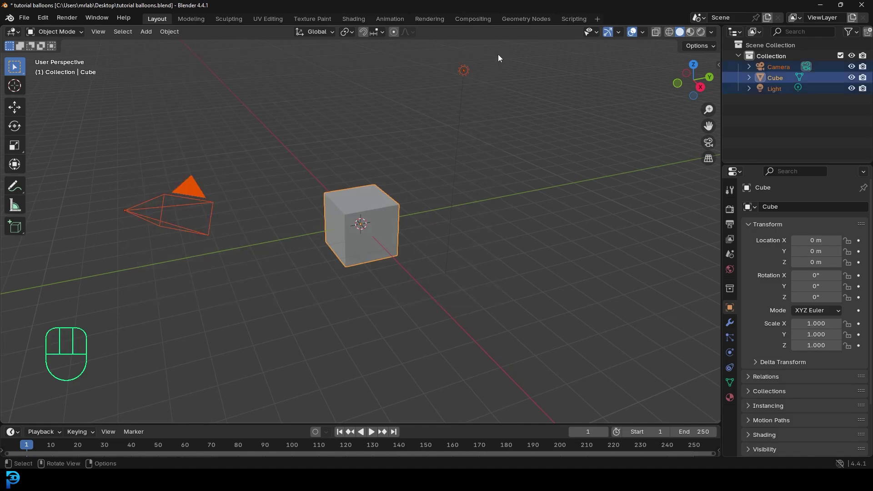
key("Delete")
left_click_drag(393, 181, 414, 177)
key("shift+a")
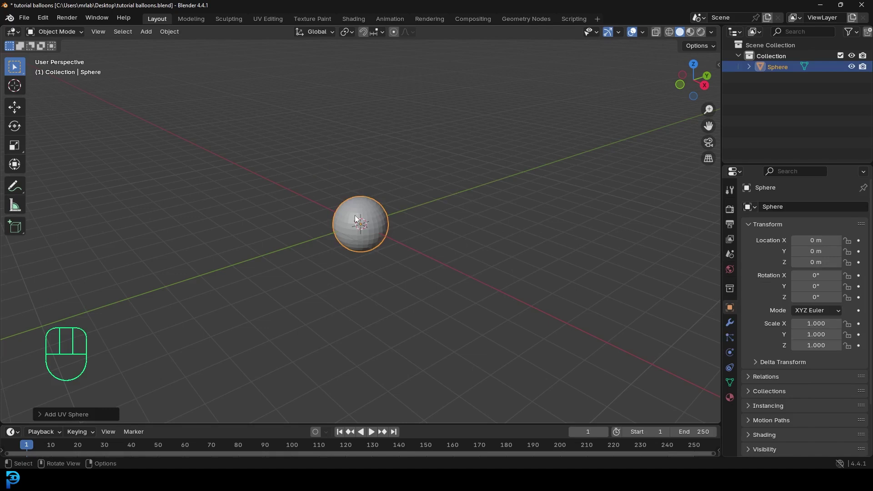
key("KP_1")
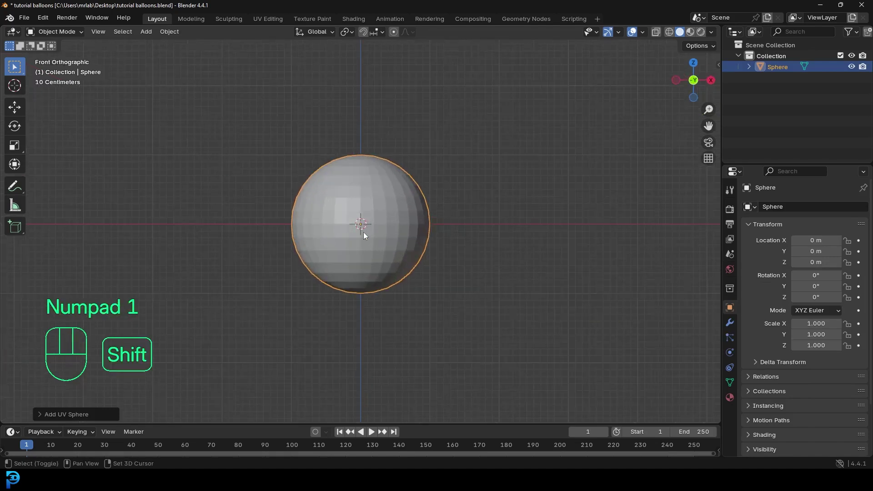
middle_click(367, 231)
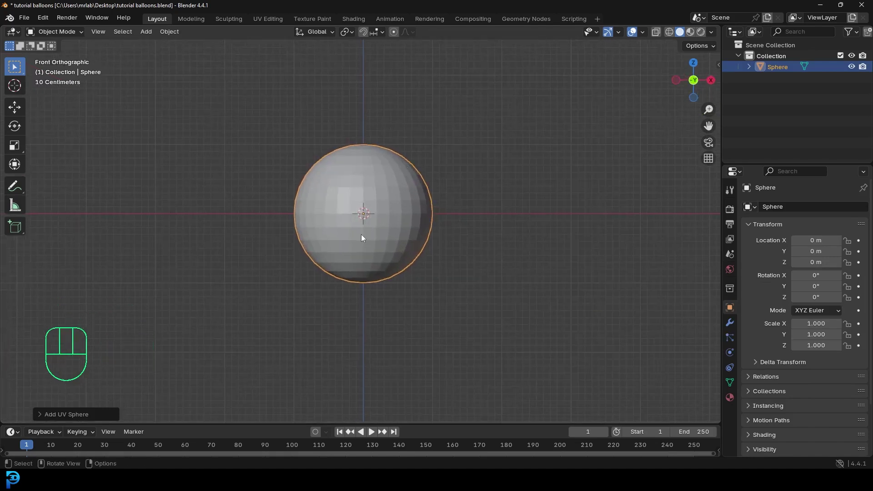
In Edit Mode with proportional editing, drag the sphere's bottom vertex down into a tapered balloon.
key("Tab")
left_click(406, 35)
left_click_drag(392, 301, 392, 264)
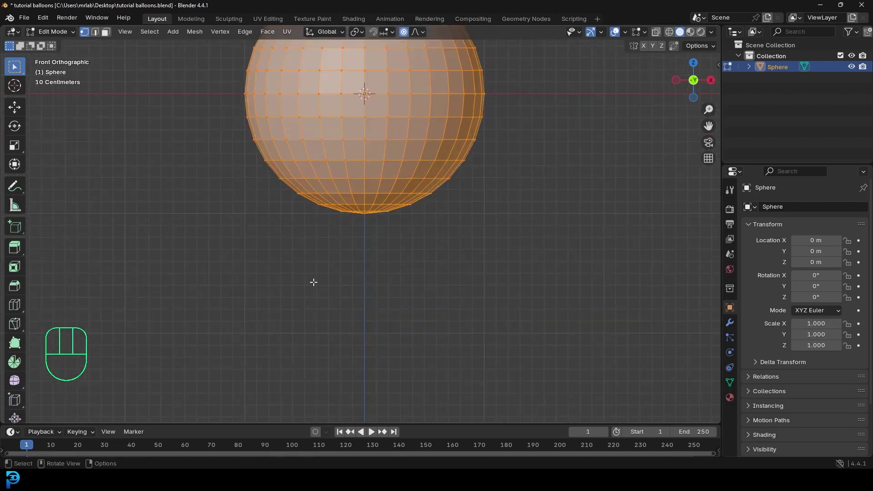
left_click_drag(383, 230, 397, 219)
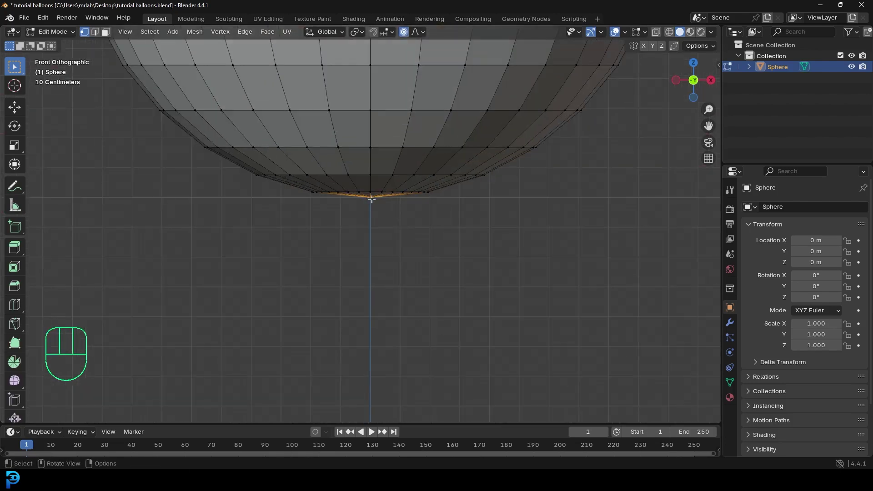
left_click_drag(363, 235, 363, 257)
key("g")
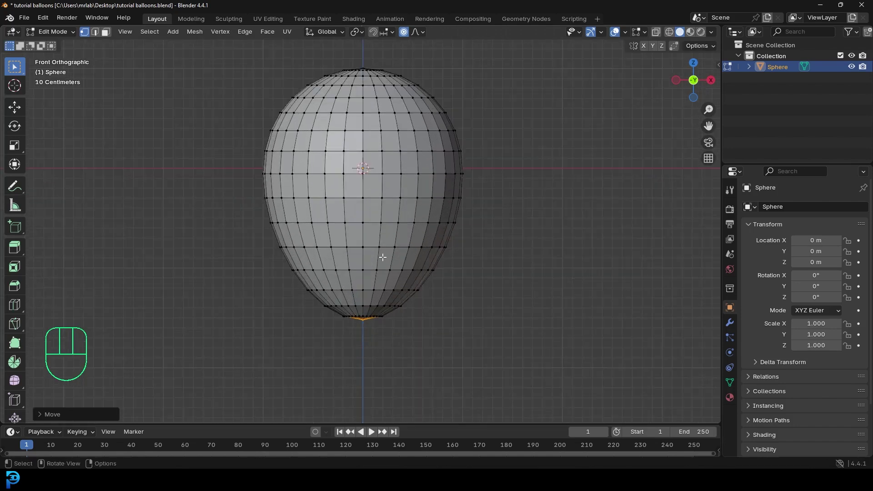
Select and scale an edge ring near the bottom, then disable proportional editing.
key("alt+a")
key("s")
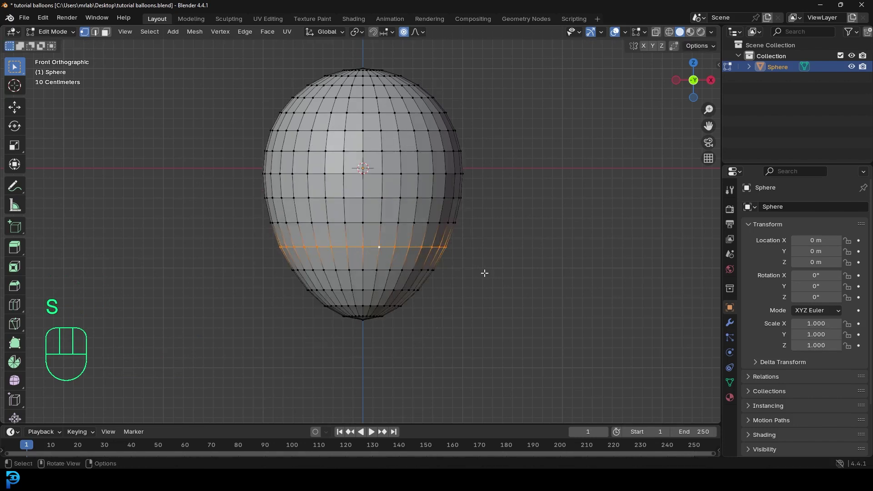
key("s")
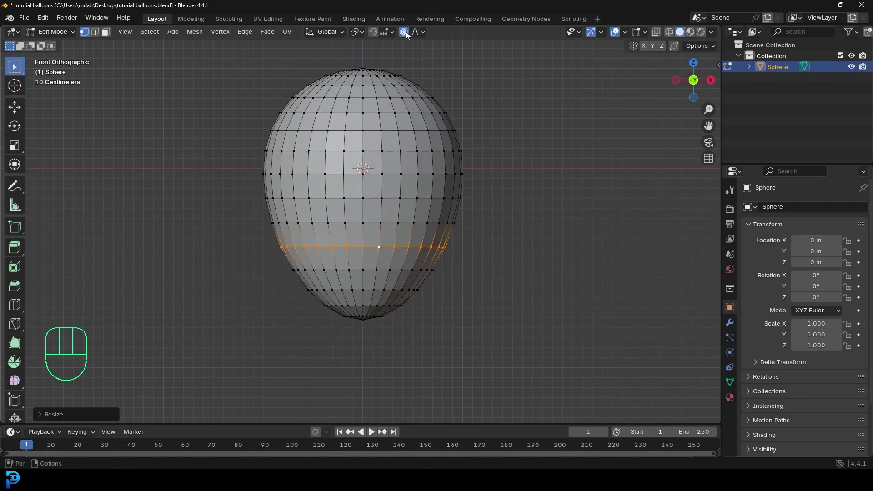
left_click(408, 33)
Orbit under the balloon and delete the faces around its bottom pole.
left_click_drag(450, 352, 443, 266)
left_click_drag(398, 297, 398, 224)
key("alt+a")
left_click(344, 201)
key("x")
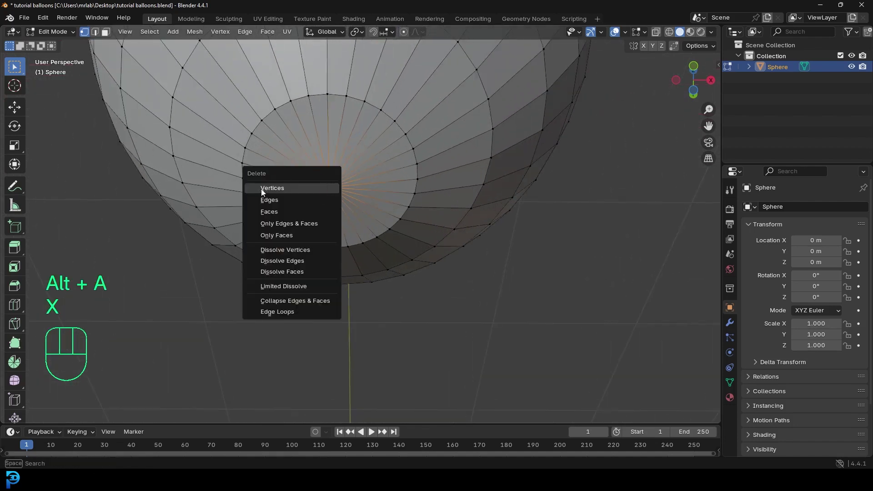
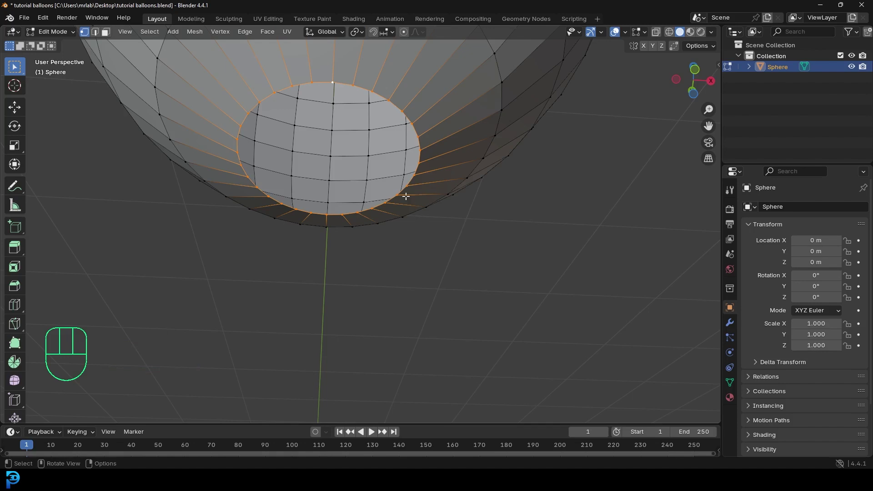
Grid Fill the open bottom boundary into a flat patch of quad faces.
key("ctrl+f")
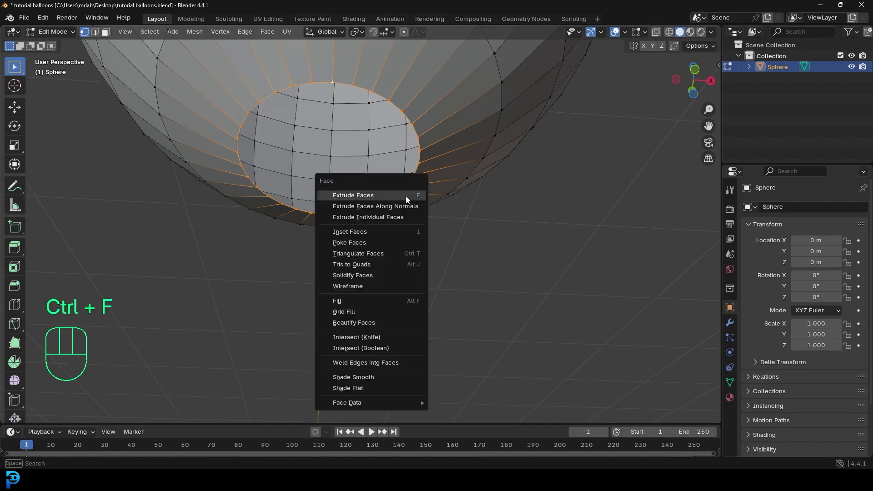
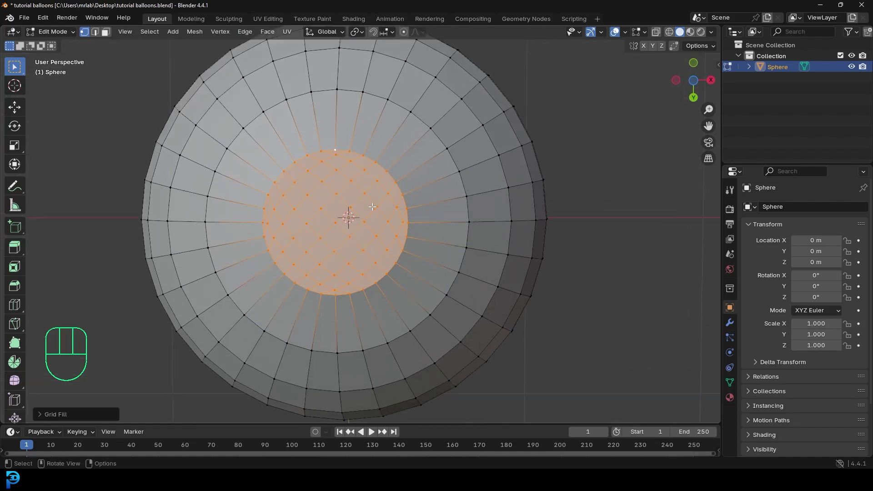
key("ctrl+KP_7")
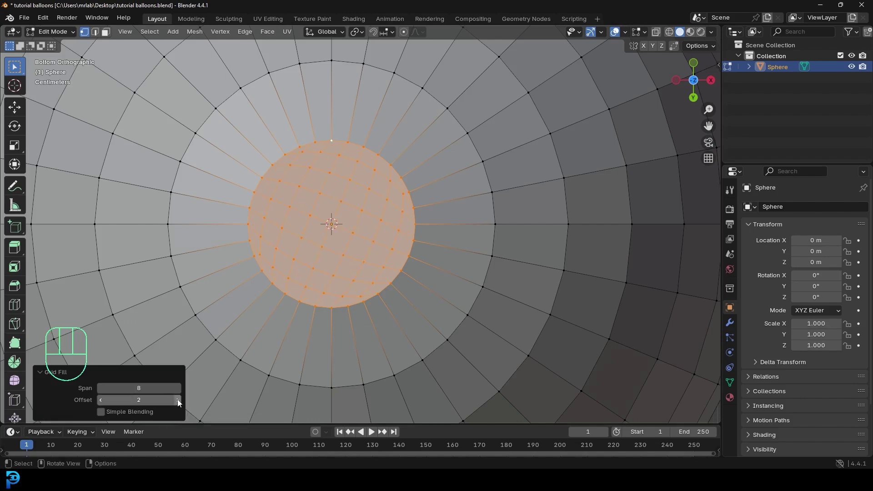
left_click(180, 403)
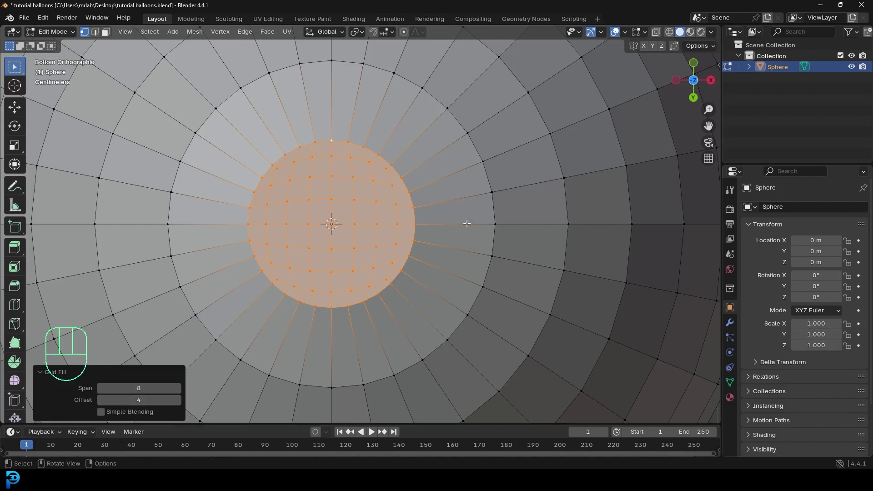
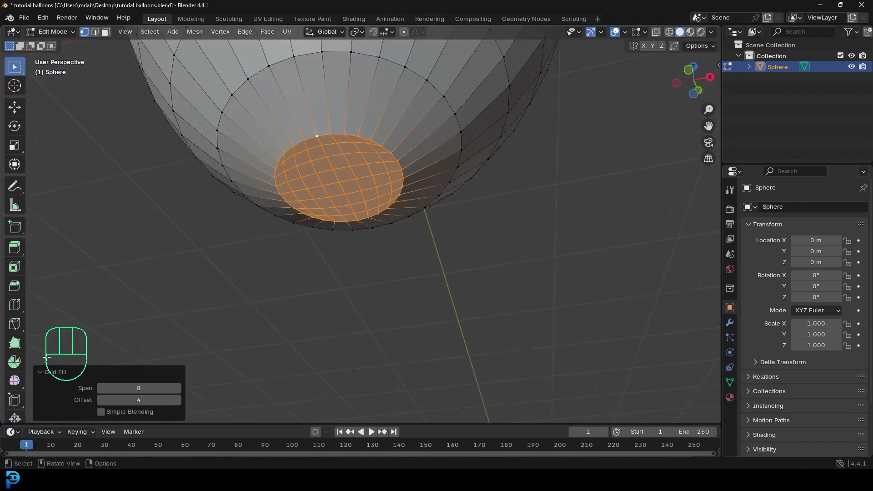
left_click(21, 380)
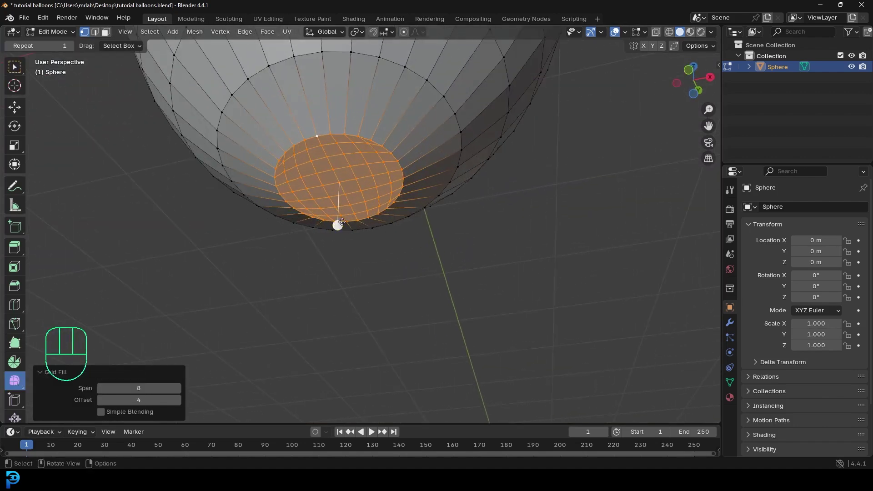
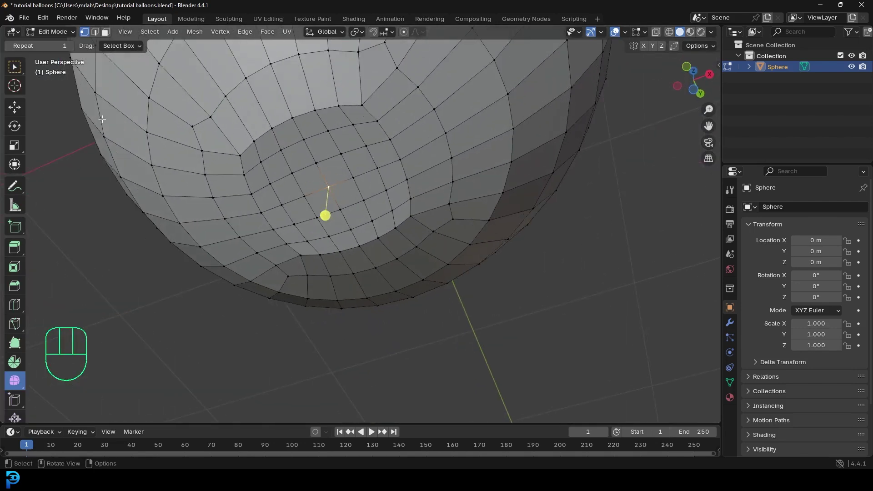
Select the central grid faces, grow the selection and round it into a circle with To Sphere.
left_click(18, 108)
left_click_drag(310, 178, 316, 194)
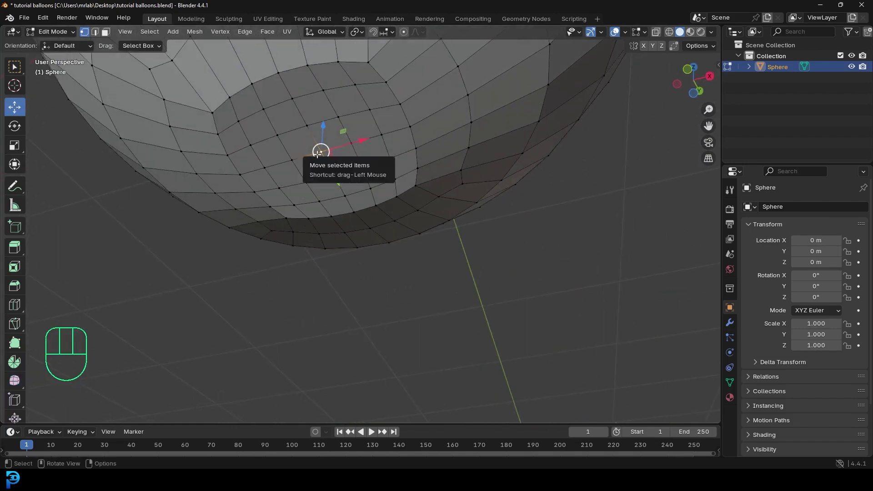
key("ctrl+KP_Add")
middle_click(380, 126)
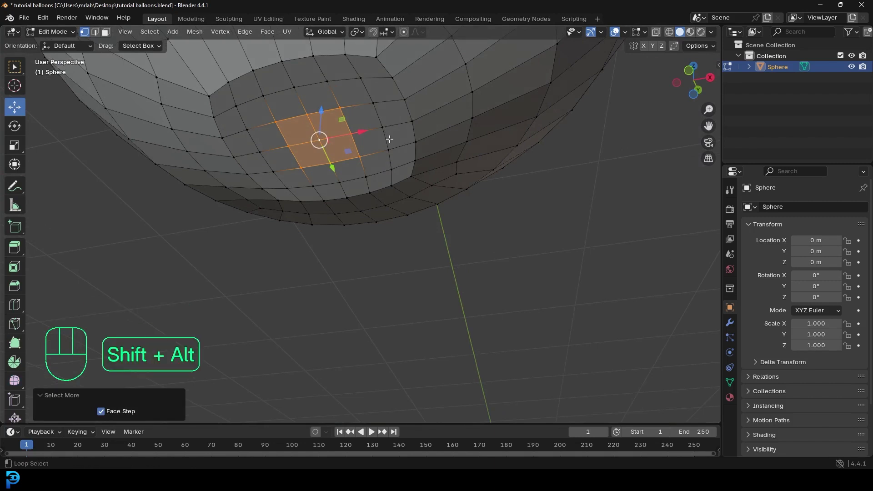
key("shift+alt+s")
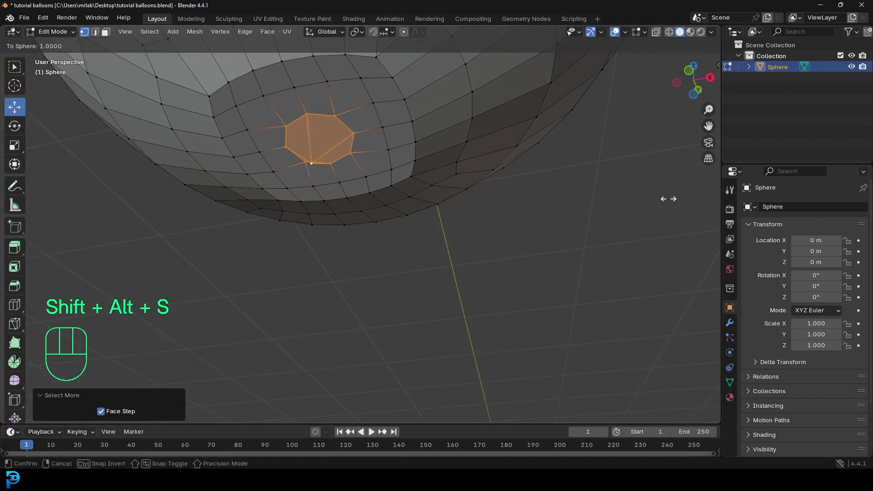
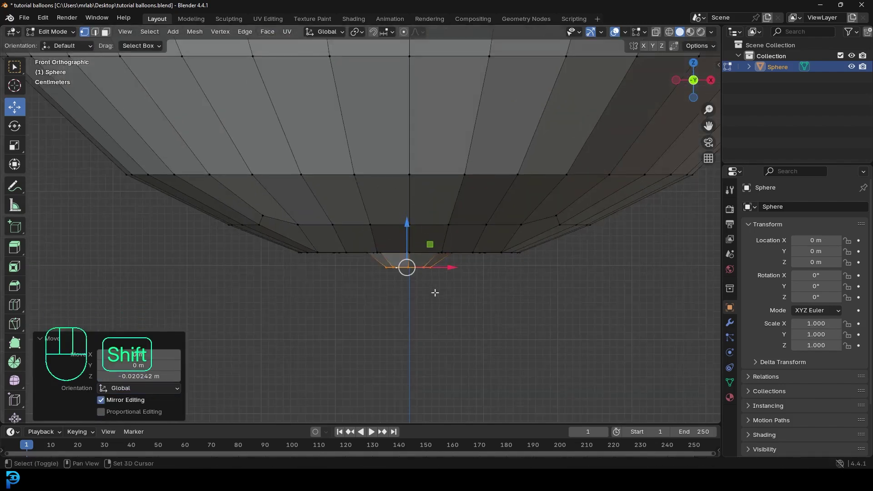
Extrude the round patch down into a narrowed neck, then a long thin string.
middle_click(402, 219)
key("e")
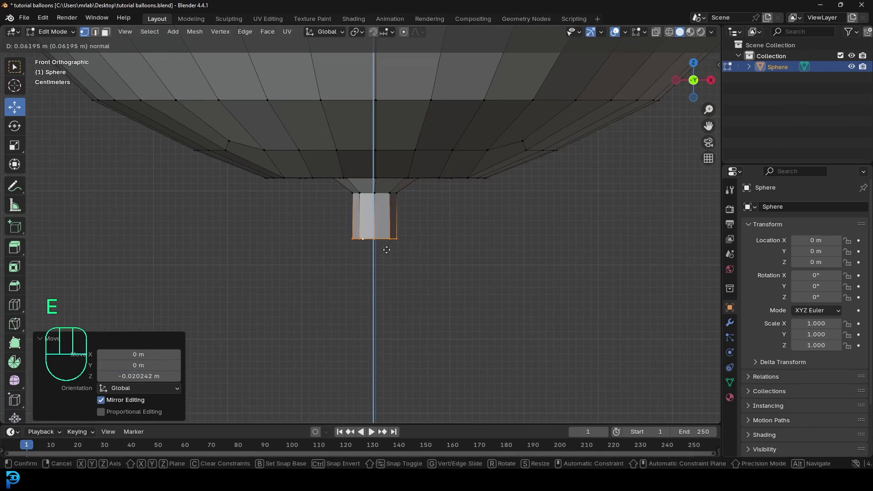
key("s")
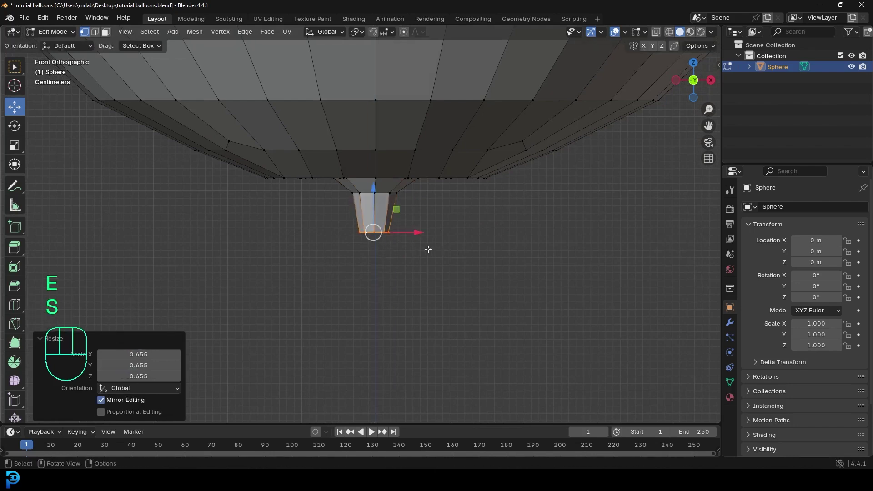
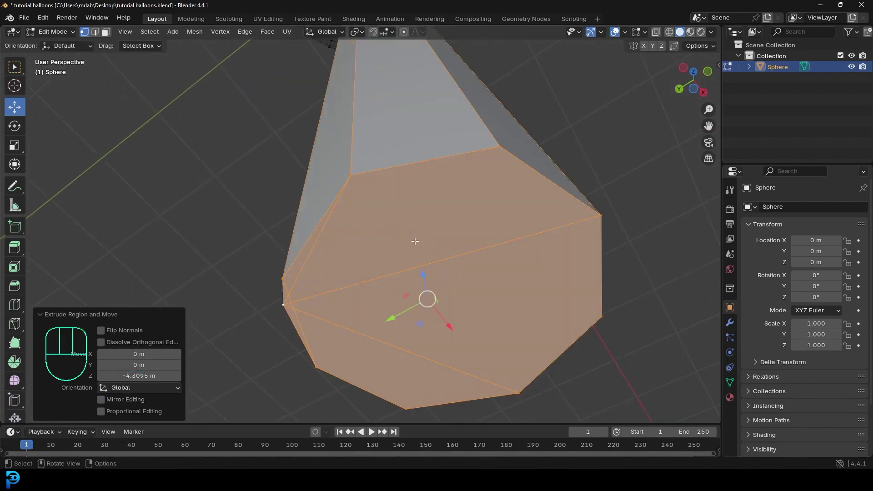
key("x")
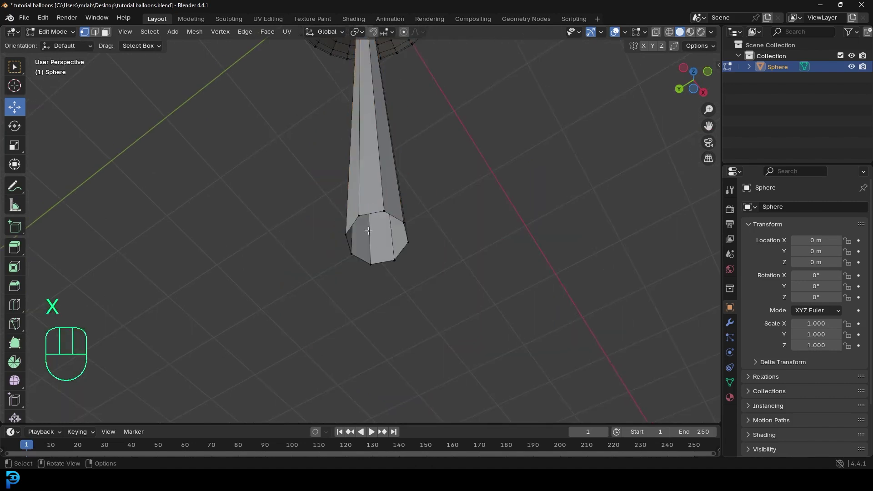
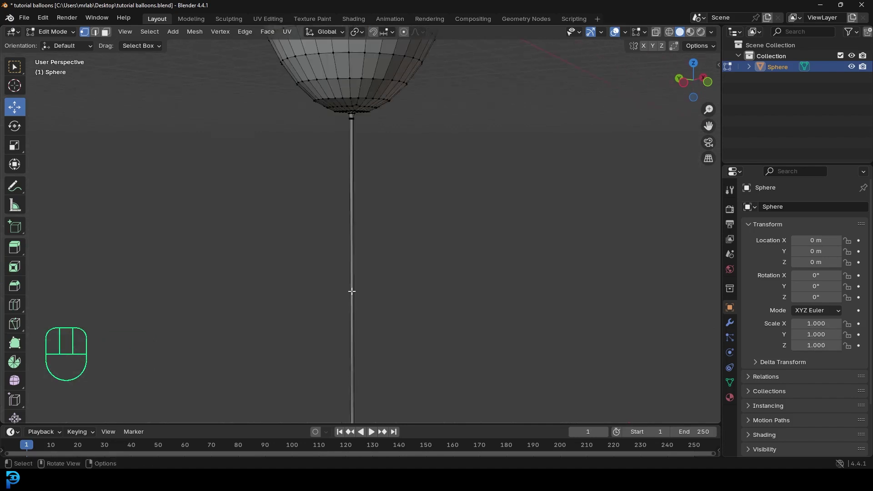
Add evenly spaced loop cuts along the string and move its top up to meet the balloon's base.
left_click_drag(354, 268, 353, 215)
key("ctrl+r")
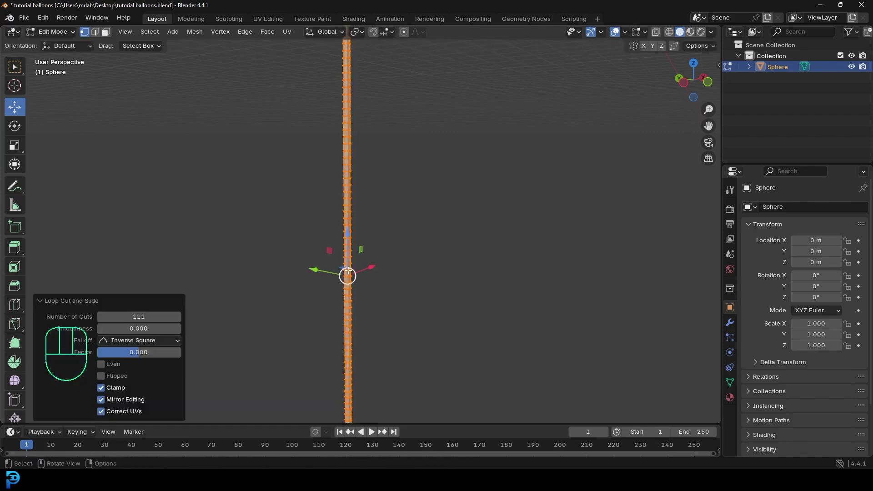
left_click_drag(369, 253, 418, 265)
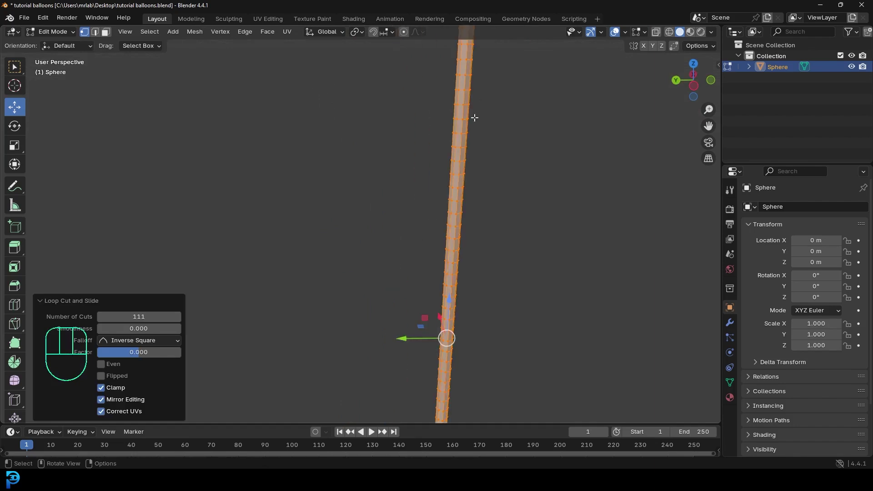
left_click_drag(363, 376, 385, 286)
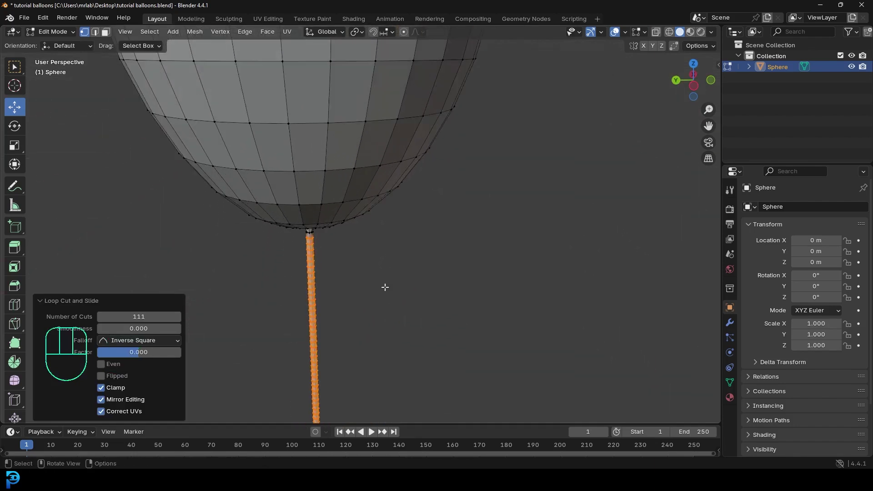
key("KP_1")
left_click_drag(367, 245, 366, 200)
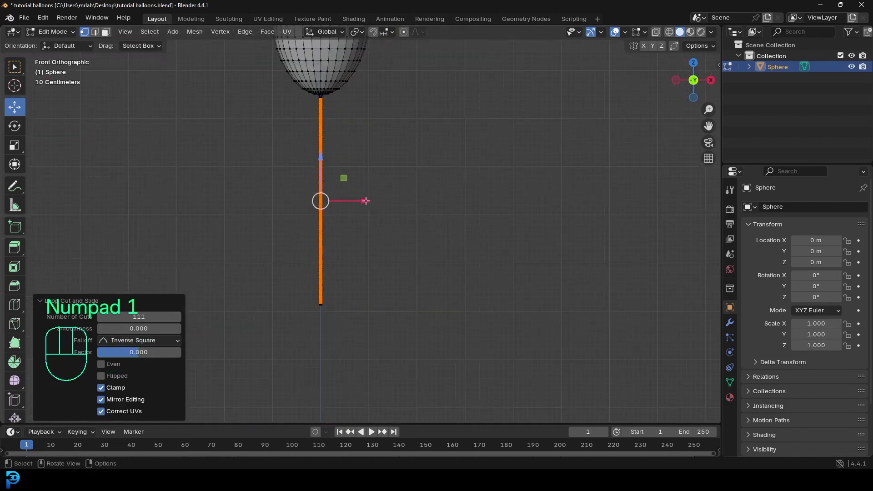
Deselect the string and create a vertex group named Group in Object Data Properties.
key("alt+a")
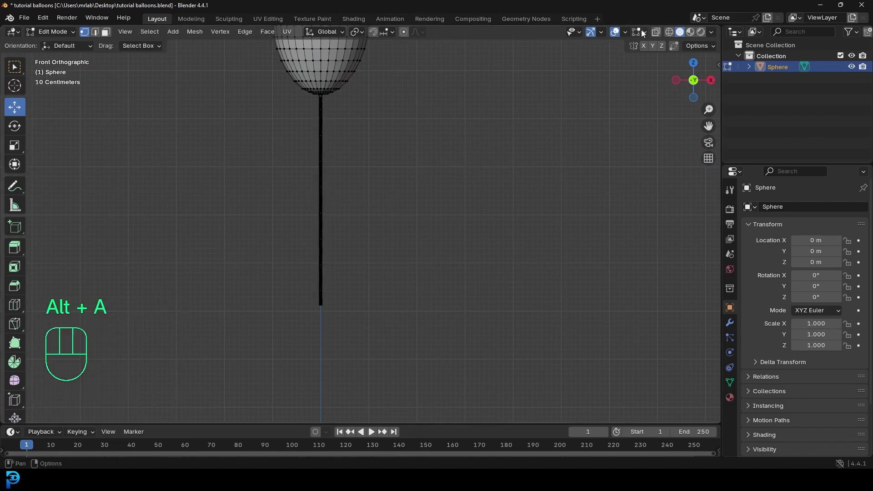
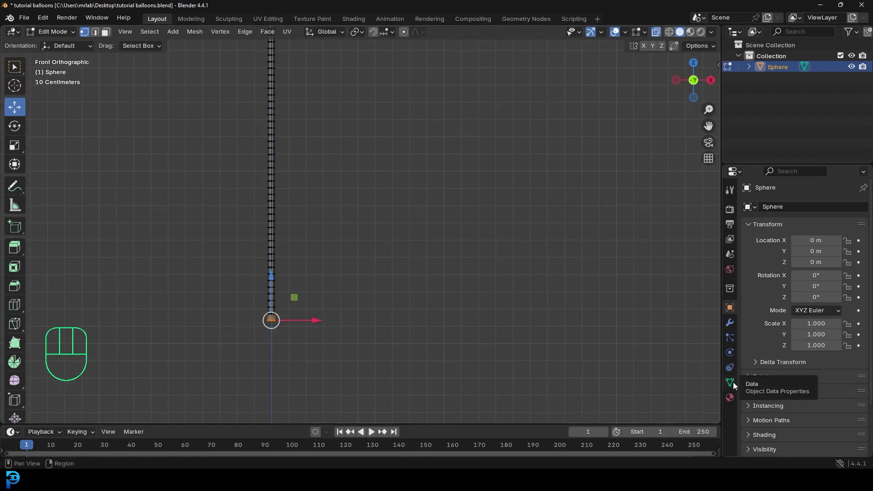
left_click(735, 383)
left_click(860, 242)
double_click(762, 306)
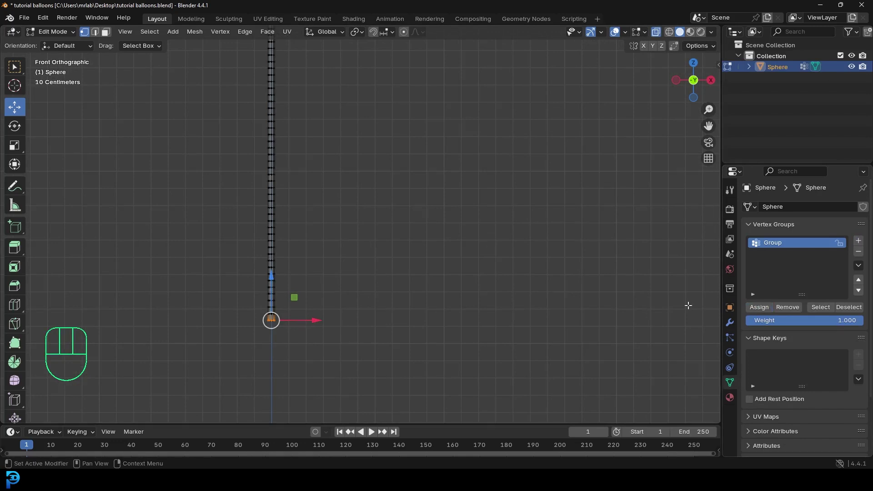
left_click_drag(315, 179, 326, 273)
Add a second material slot with a new String material and assign it to the string.
left_click(735, 402)
left_click_drag(832, 252, 821, 254)
left_click_drag(788, 248, 788, 248)
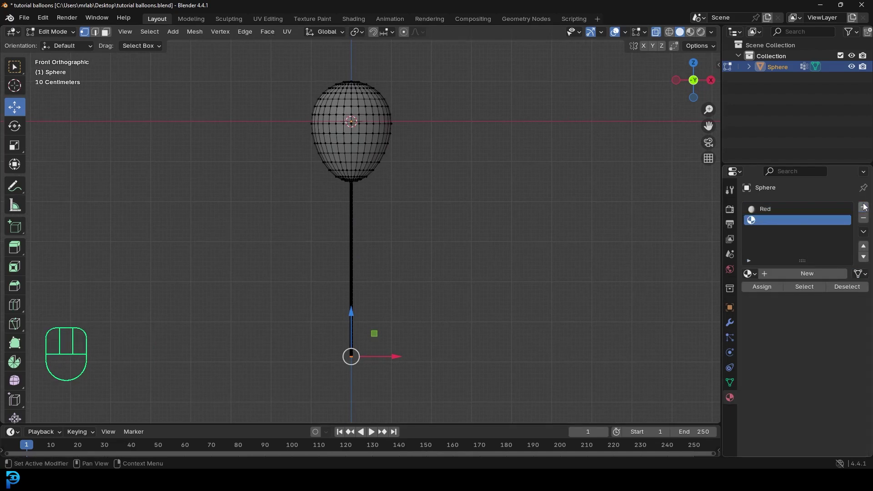
left_click(794, 279)
left_click_drag(786, 277, 786, 274)
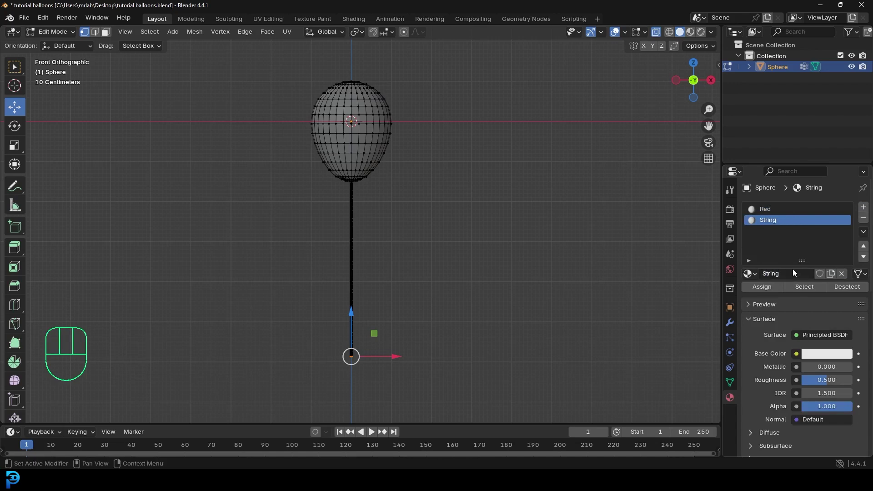
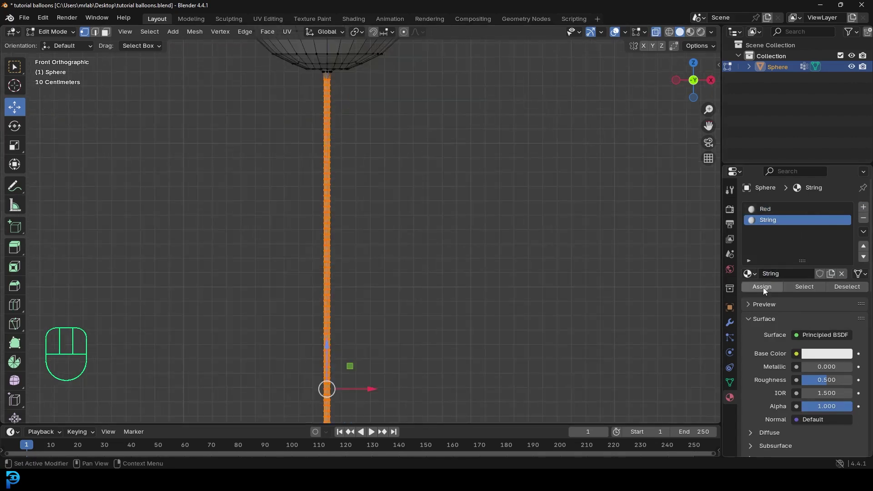
left_click(765, 288)
double_click(765, 288)
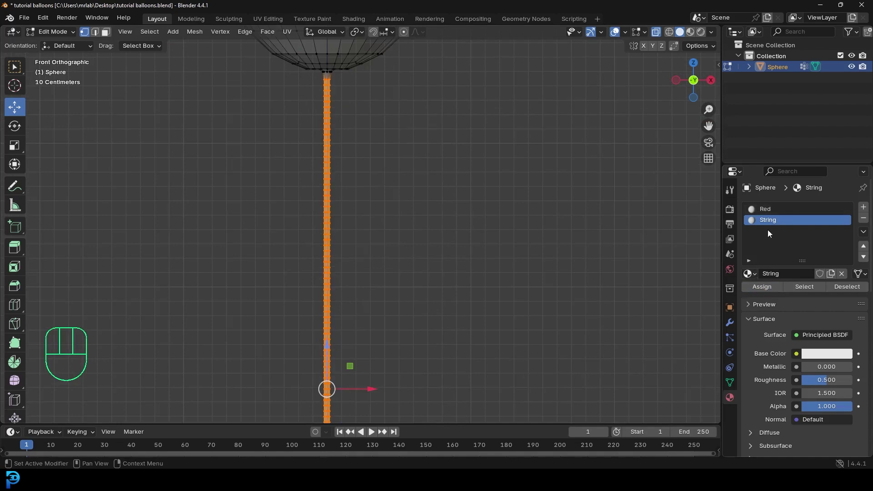
left_click(763, 319)
Give String a dark viewport display colour and Red a red one.
left_click(756, 271)
left_click(764, 404)
left_click(823, 396)
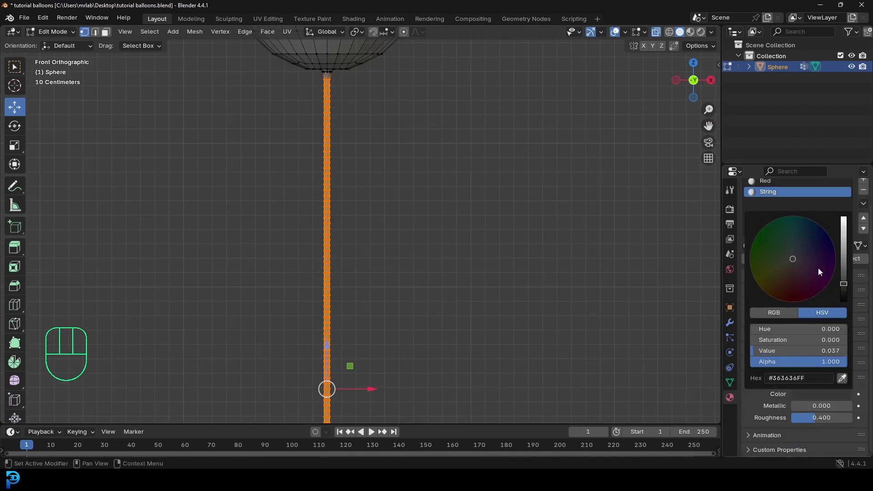
left_click(771, 181)
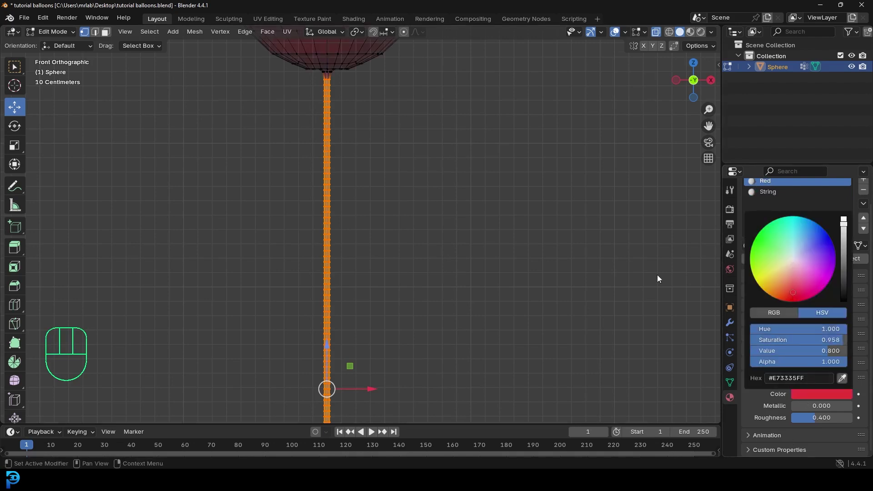
With X-Ray on, select all vertices and move them about 5.8 m straight up along Z.
middle_click(318, 147)
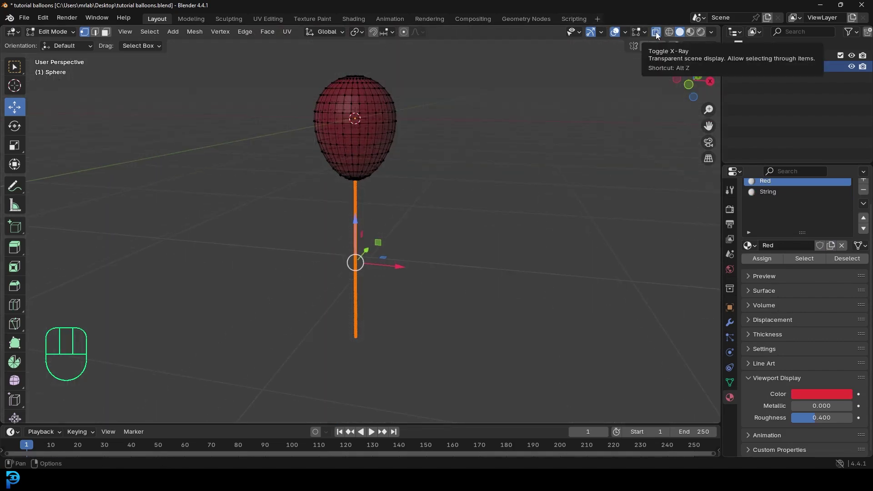
left_click(658, 34)
left_click_drag(379, 199, 413, 177)
key("KP_1")
key("a")
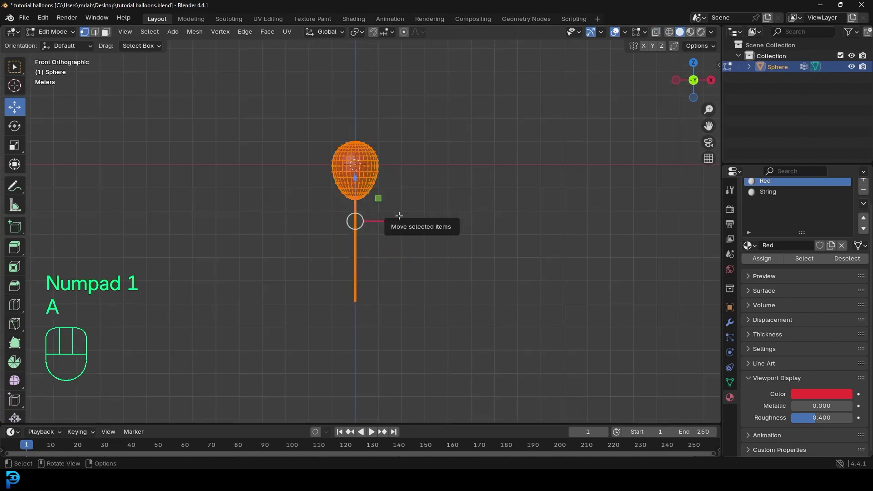
key("g")
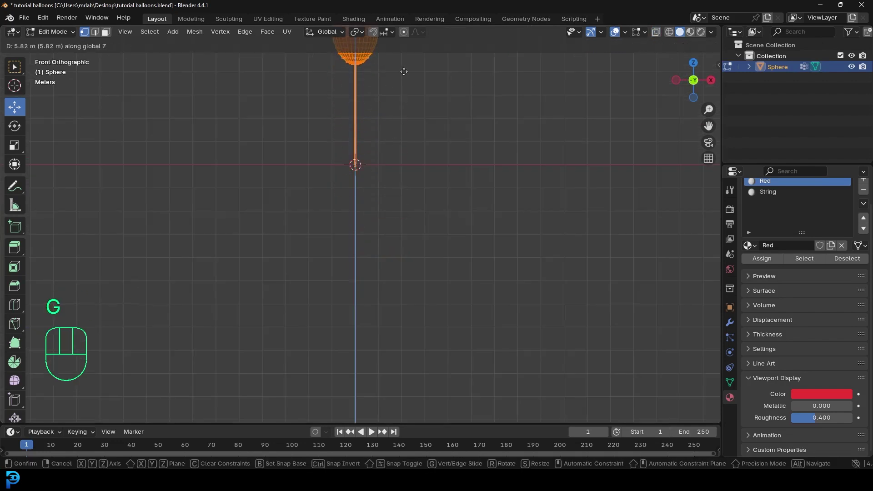
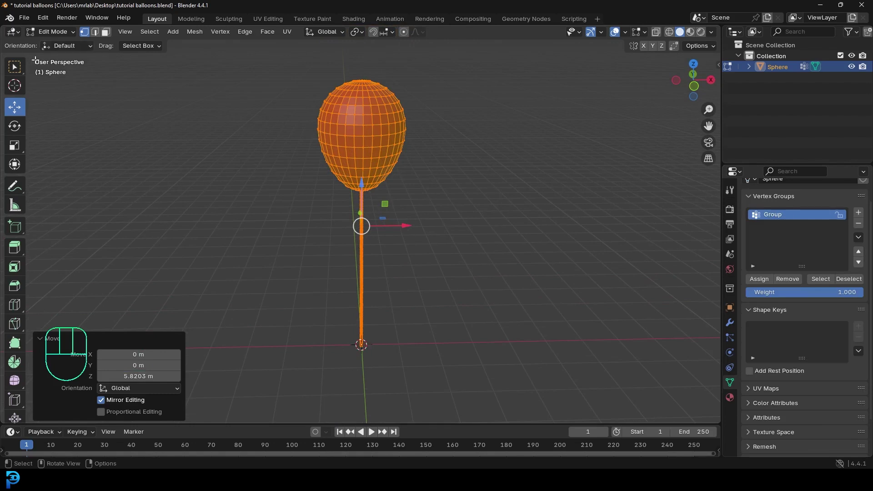
Orbit and zoom to frame the raised balloon in perspective and go to Physics Properties.
left_click_drag(47, 33, 362, 131)
left_click_drag(391, 118, 359, 118)
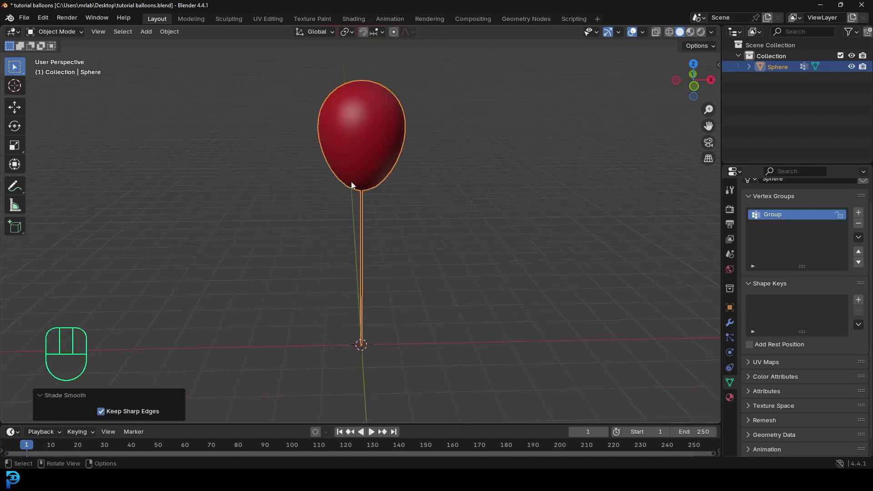
left_click_drag(390, 250, 393, 223)
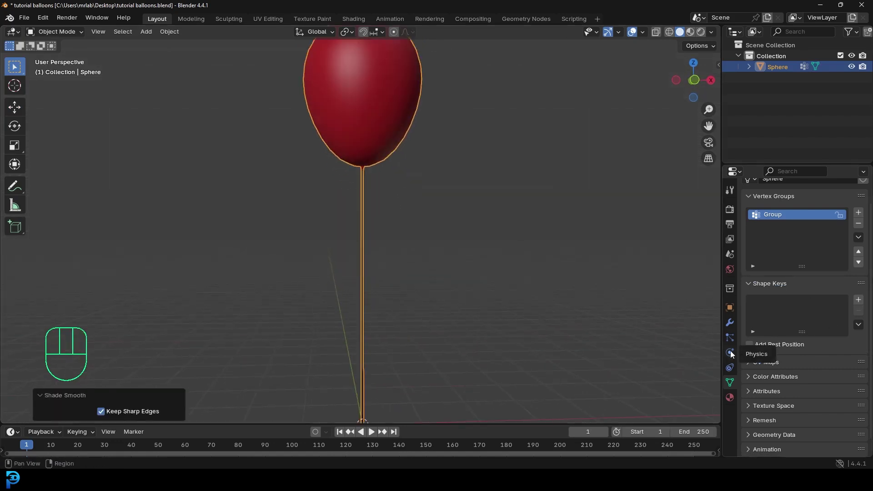
left_click(733, 355)
Save the file and add Cloth physics with Pressure 10 to the balloon.
key("ctrl+s")
key("ctrl+s")
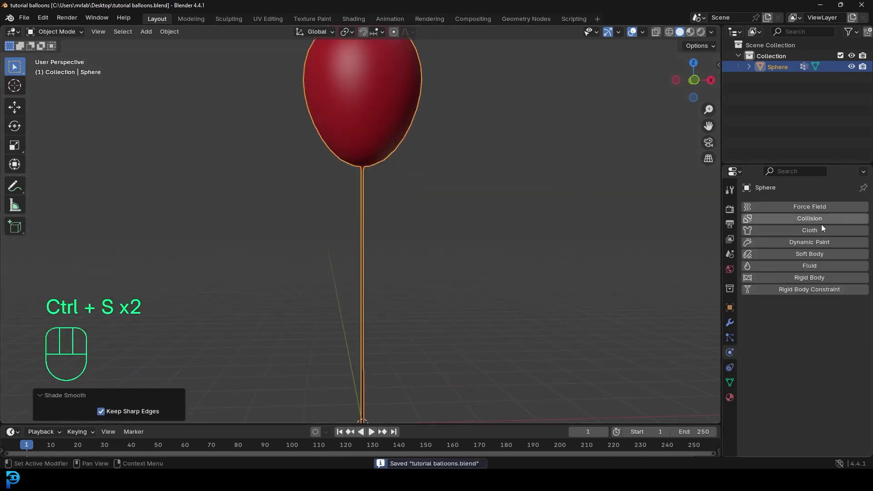
left_click(819, 232)
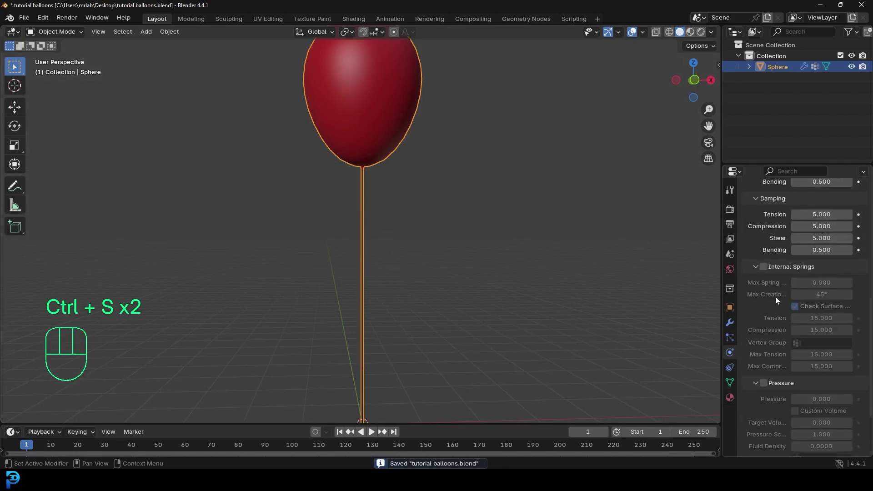
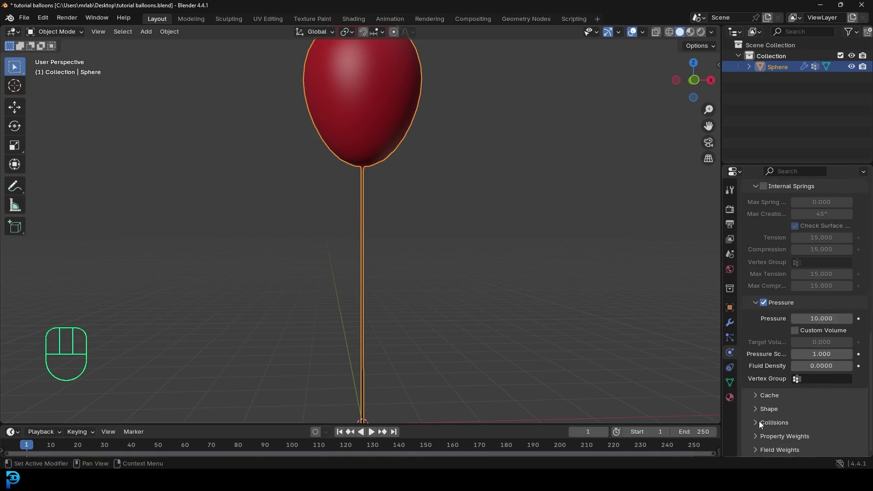
Enable Self Collisions and set the cloth Shape pin group to Group.
left_click(761, 426)
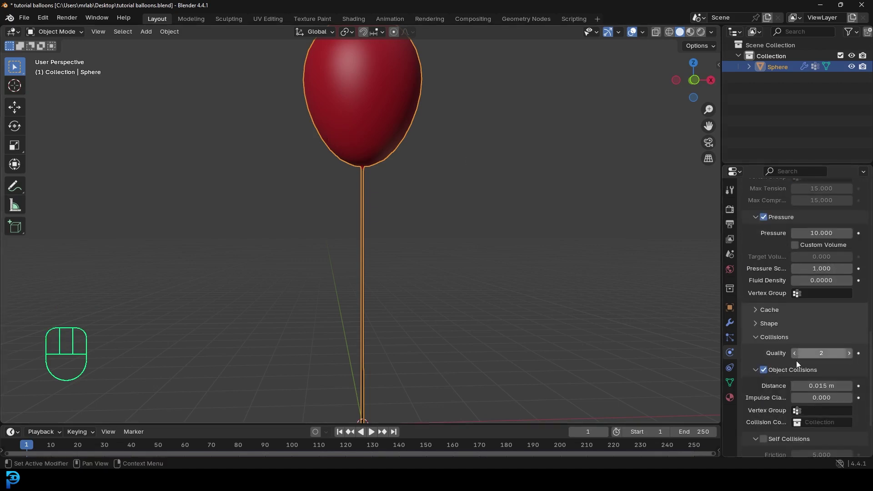
left_click(767, 401)
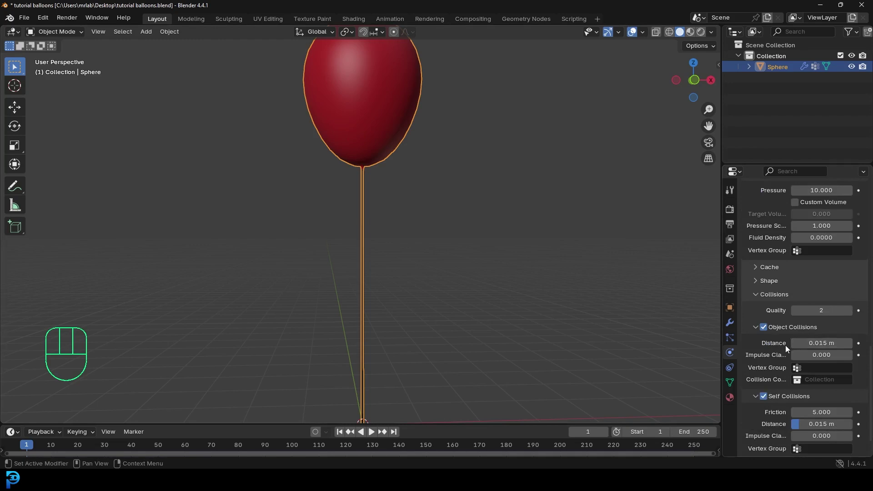
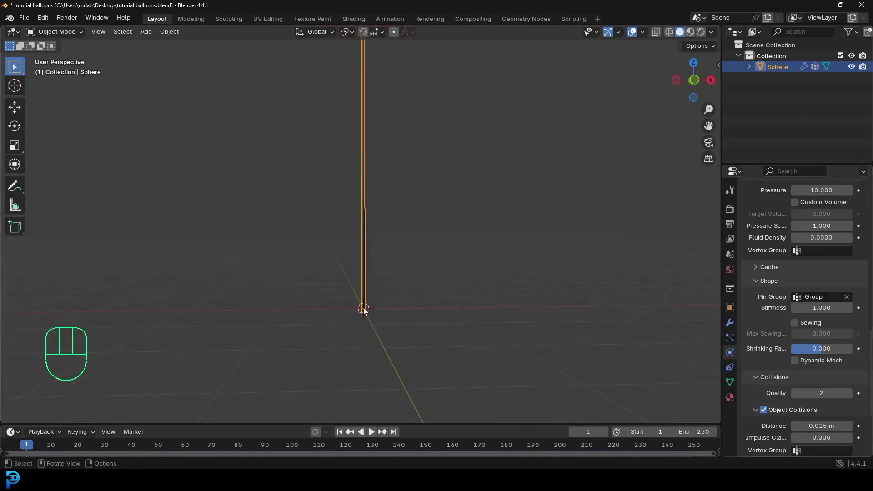
left_click_drag(409, 166, 416, 215)
middle_click(410, 209)
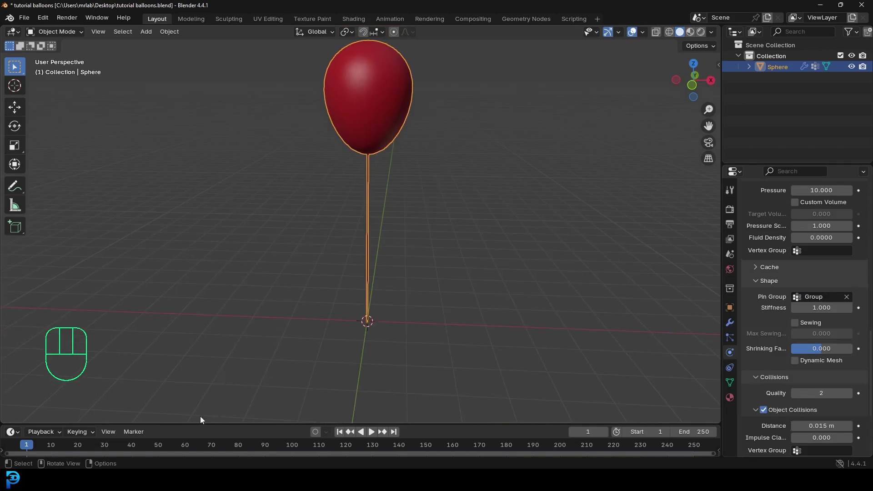
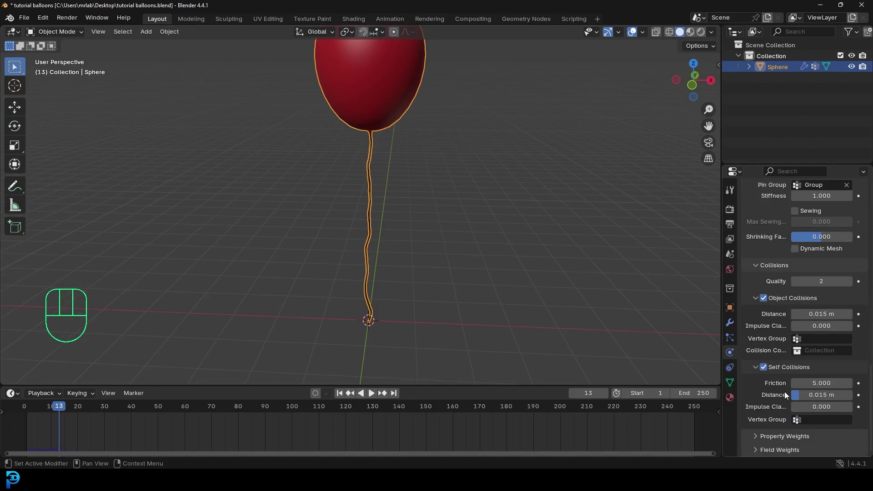
Set the cloth's Gravity field weight to -1.0 and play the simulation briefly.
left_click(767, 452)
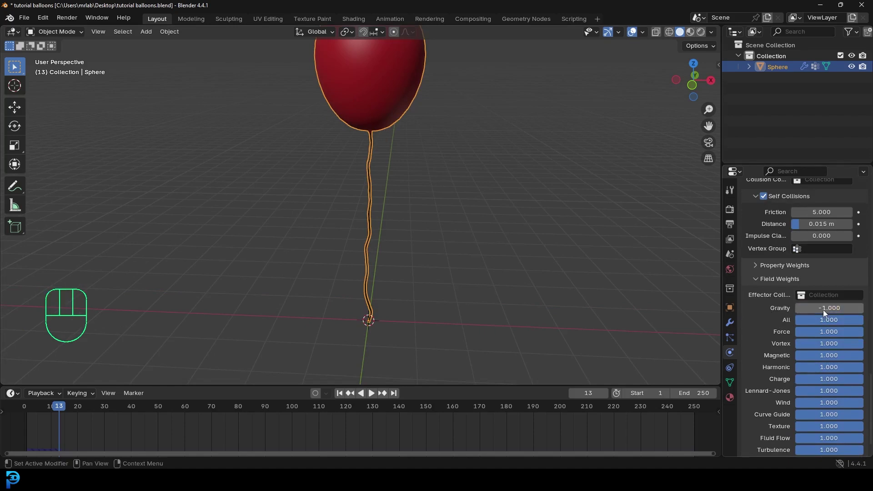
left_click_drag(60, 404, 17, 413)
left_click(21, 412)
key("space")
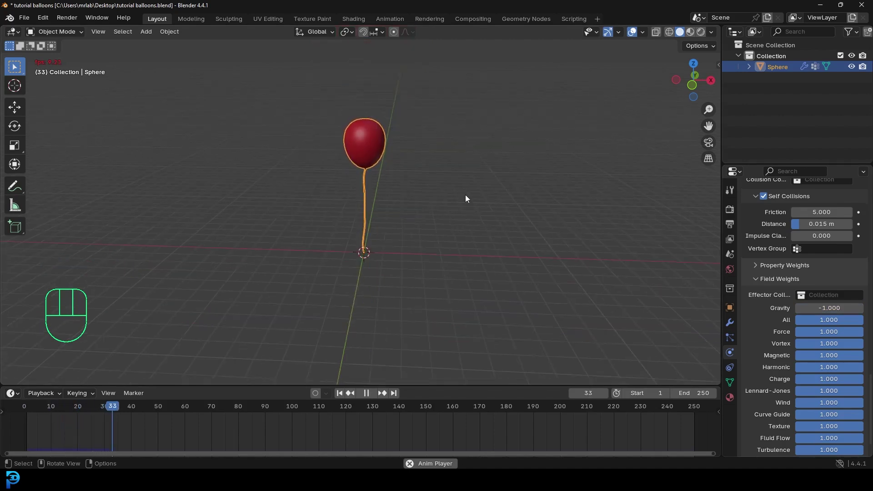
key("space")
key("alt+a")
In Edit Mode, isolate the second balloon's body as the selection for the new green material.
middle_click(425, 173)
key("KP_1")
key("shift+Left")
key("Tab")
key("z")
key("shift+d")
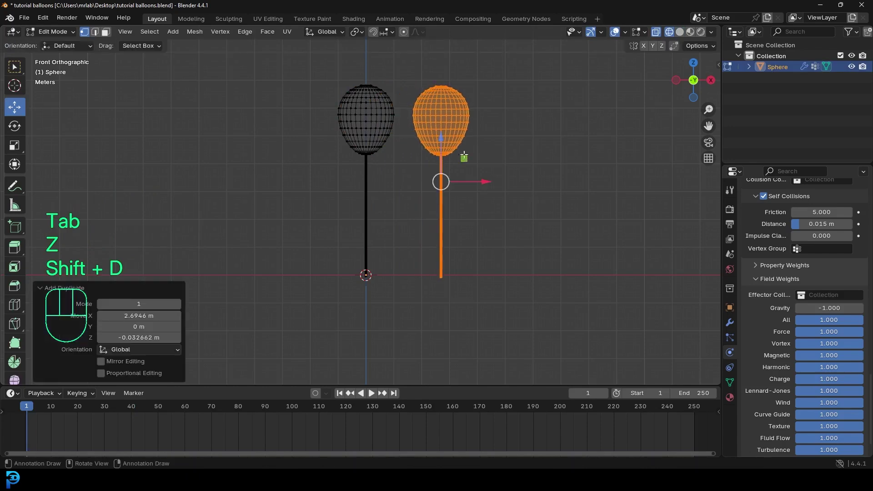
left_click_drag(423, 91, 482, 155)
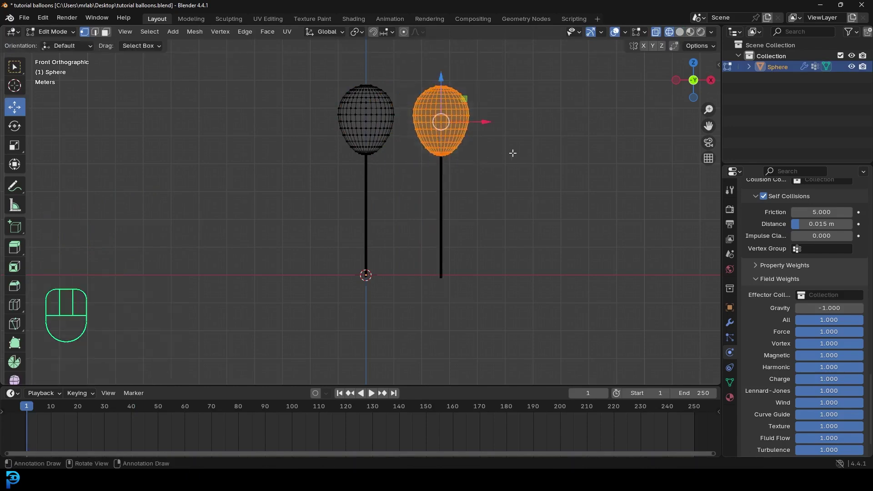
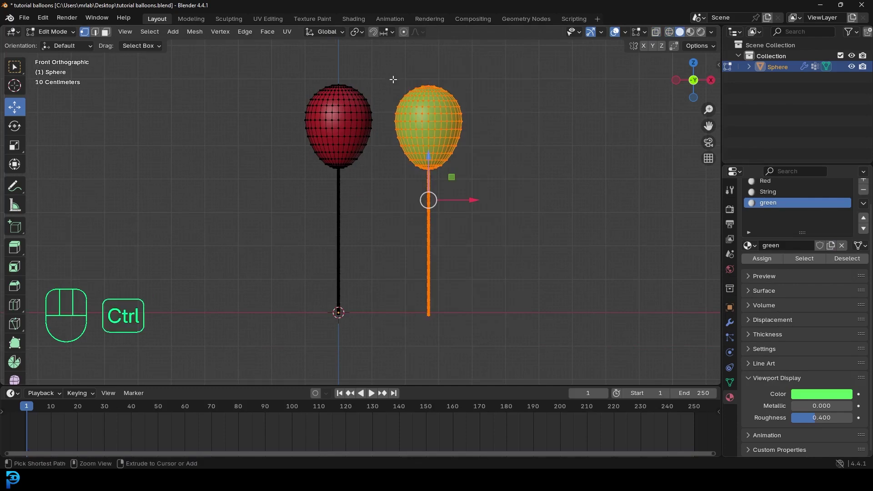
Tilt the green balloon outward and pull its string end back to the red balloon's base.
key("ctrl+l")
key("g")
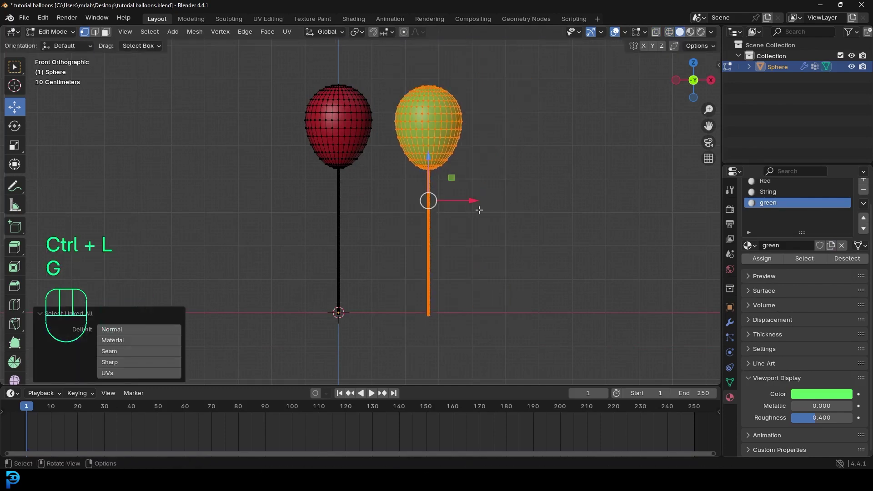
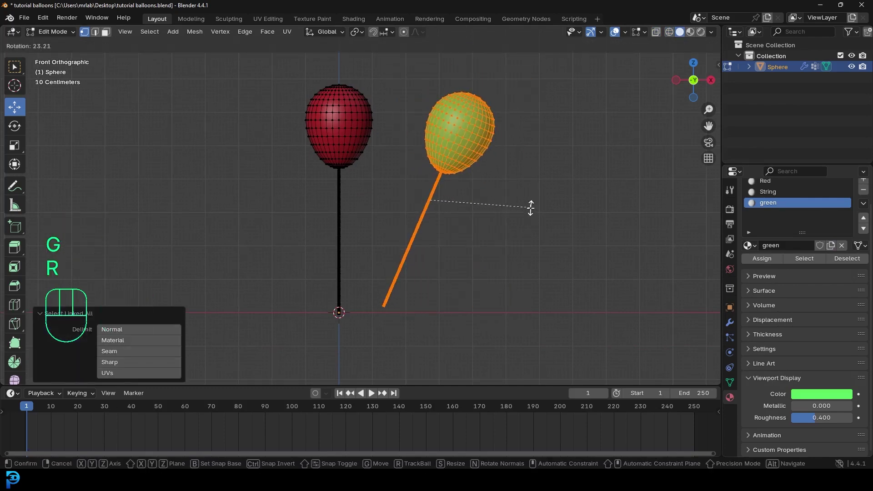
key("g")
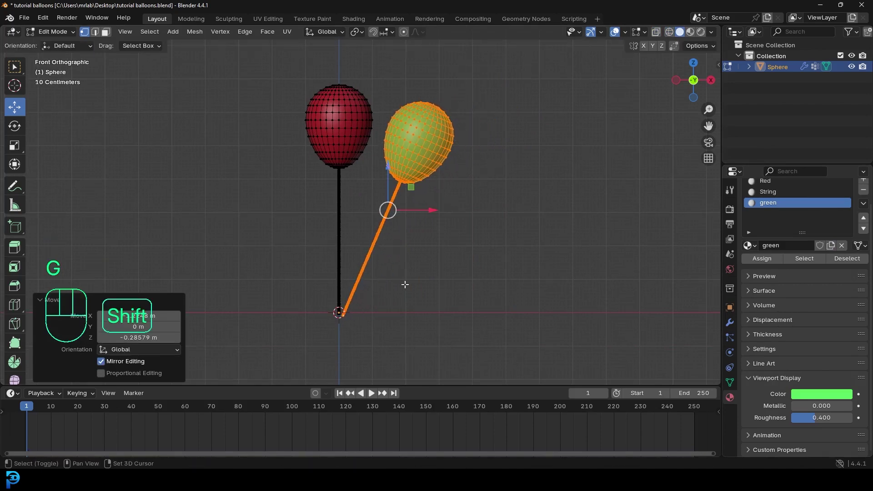
key("g")
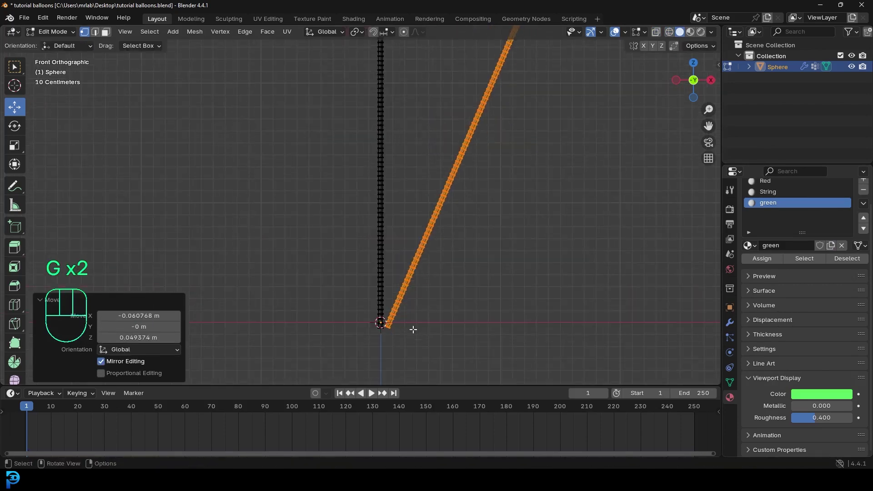
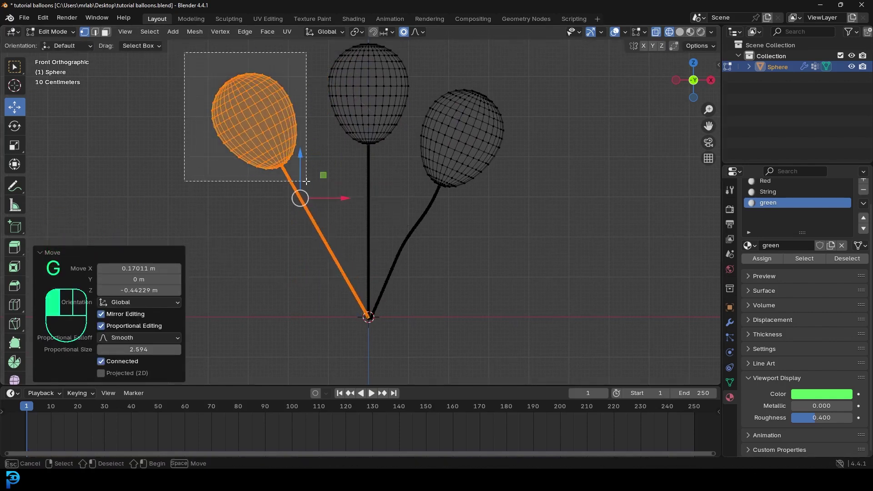
Bend the third balloon outward on a curved string, then check the bunch in Solid shading from Top view.
key("g")
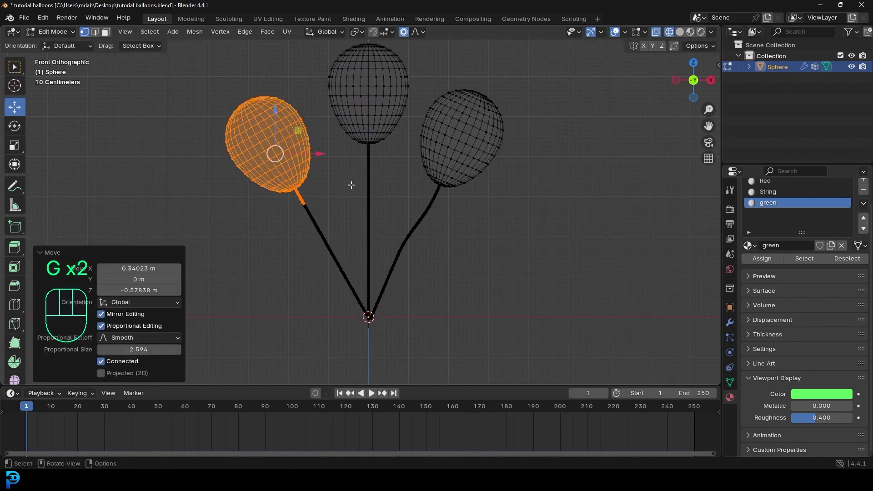
key("r")
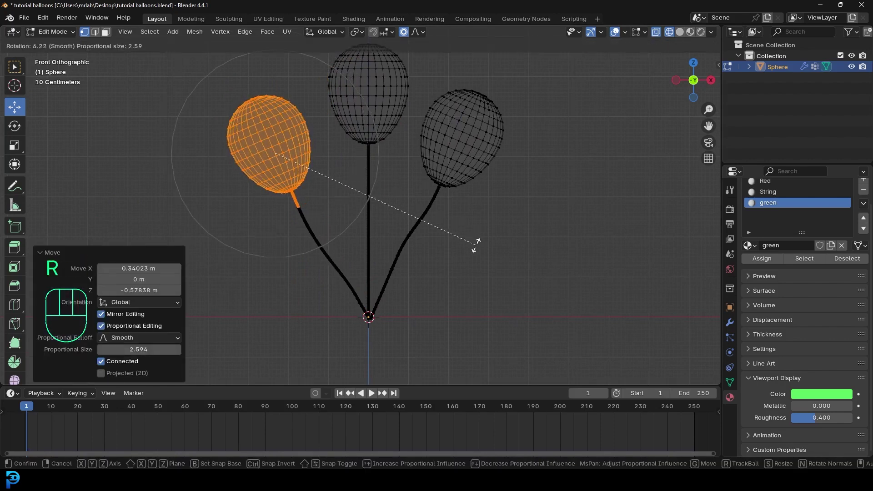
key("z")
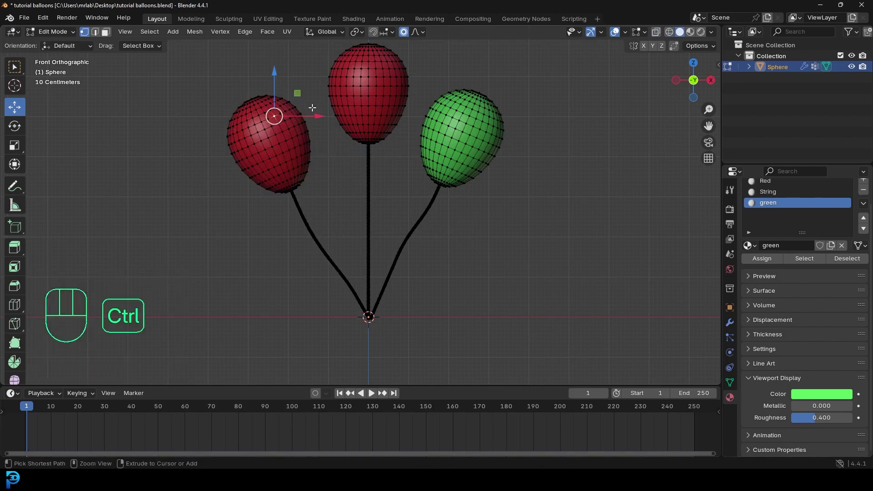
key("ctrl+l")
key("KP_7")
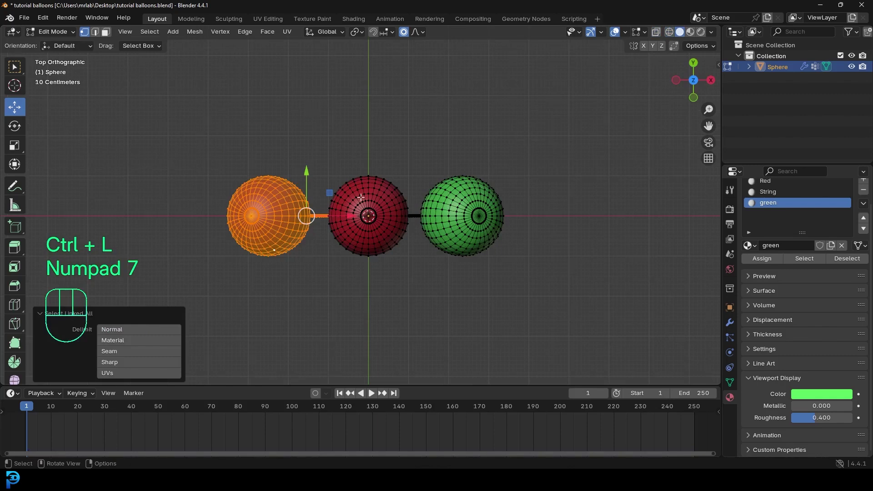
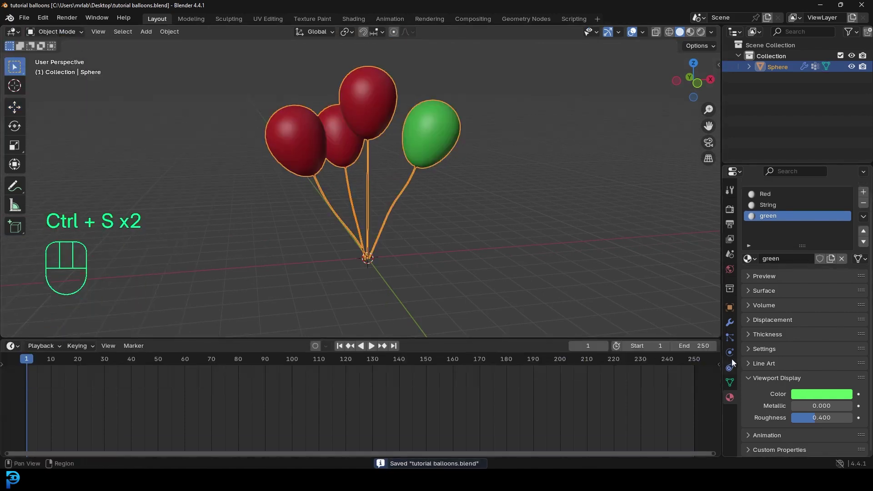
Play the cloth simulation so the balloons drift together, inspect the bunch, and bring up the Cache panel.
left_click_drag(733, 354, 790, 330)
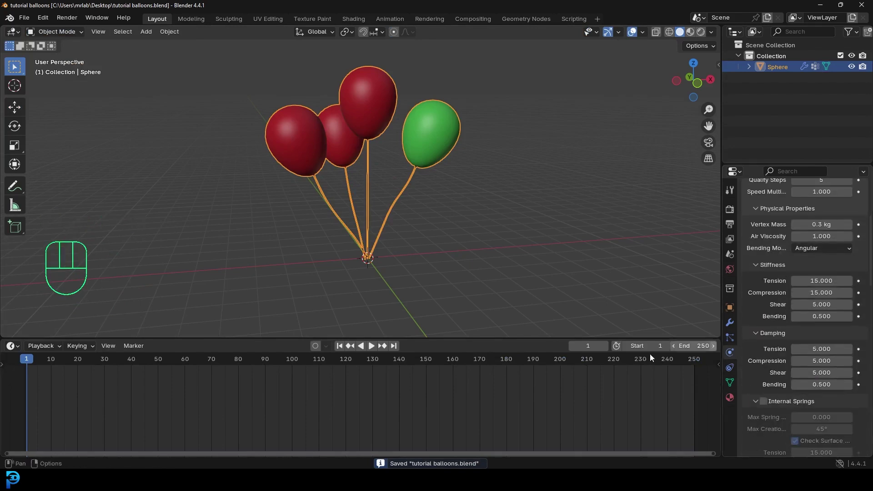
key("space")
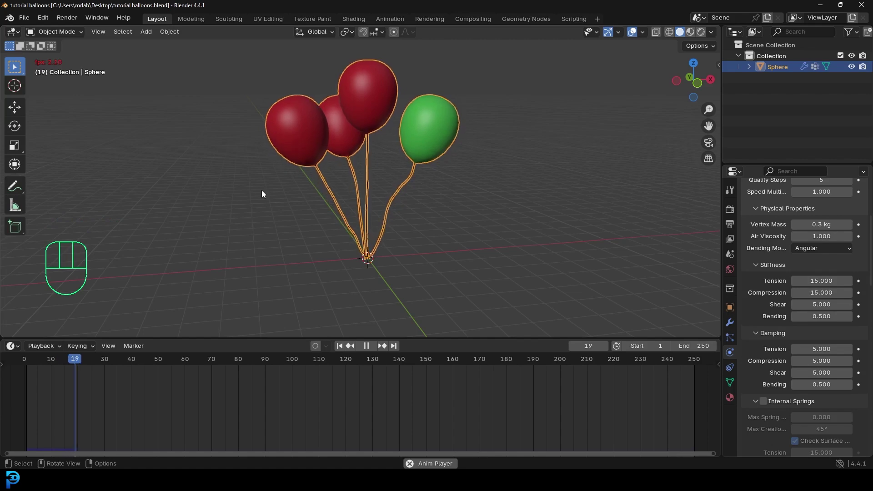
key("space")
left_click_drag(502, 188, 524, 190)
key("alt+a")
left_click_drag(387, 176, 423, 170)
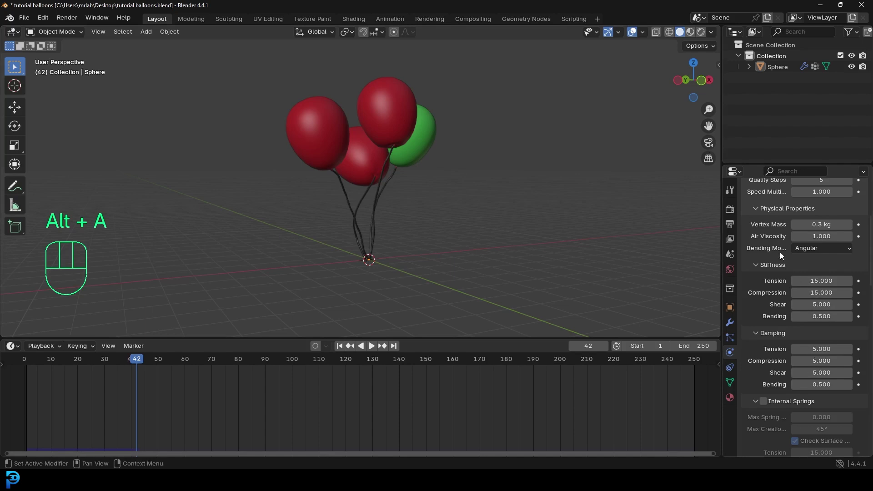
left_click(772, 339)
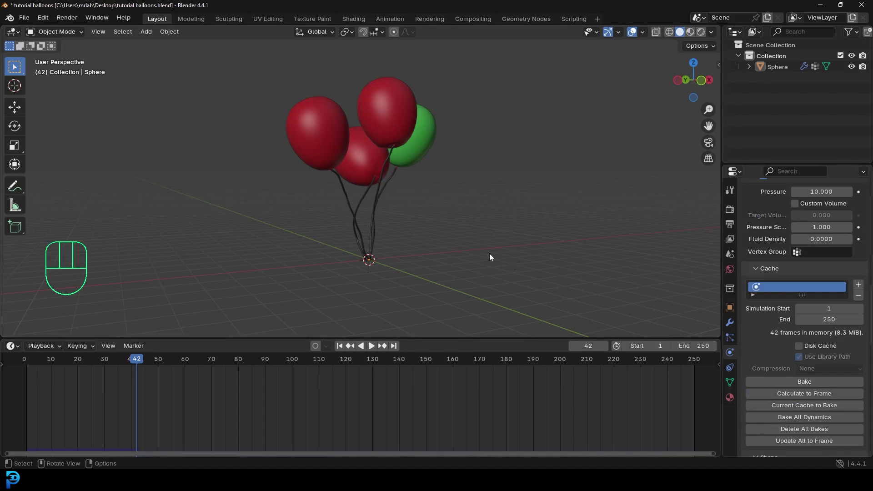
Save the file and bake the 250-frame simulation, stopping playback partway through.
key("ctrl+s")
key("ctrl+s")
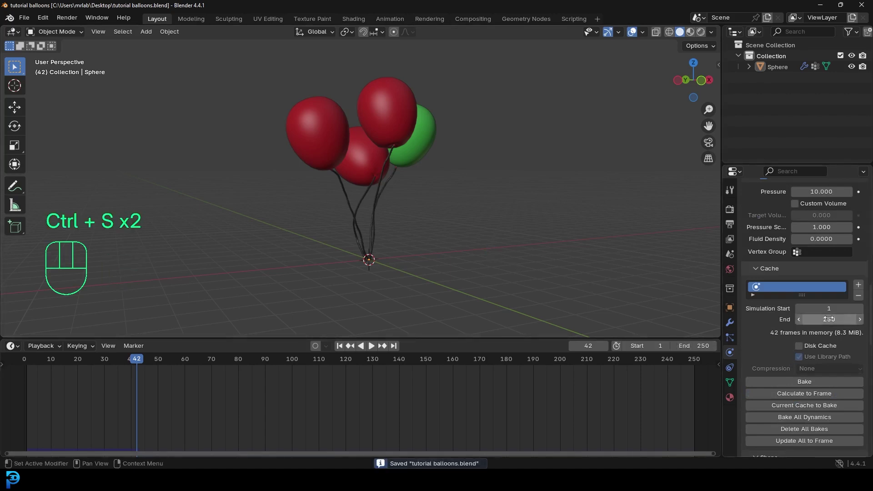
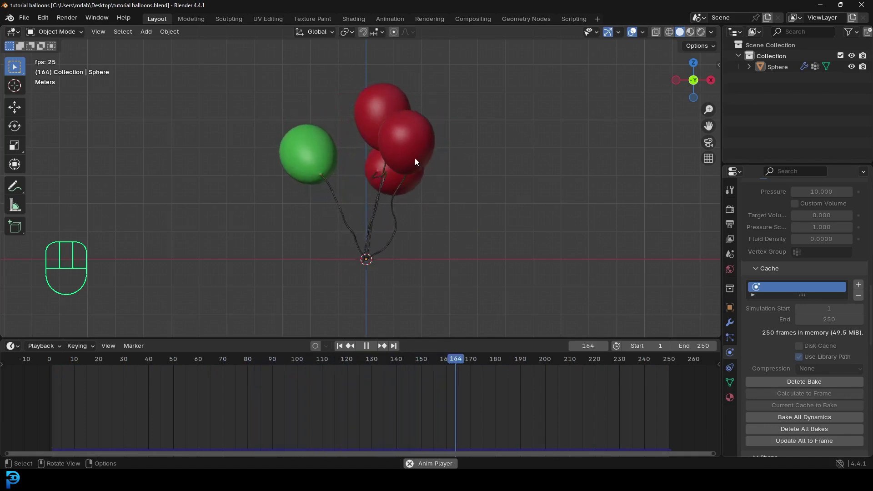
key("space")
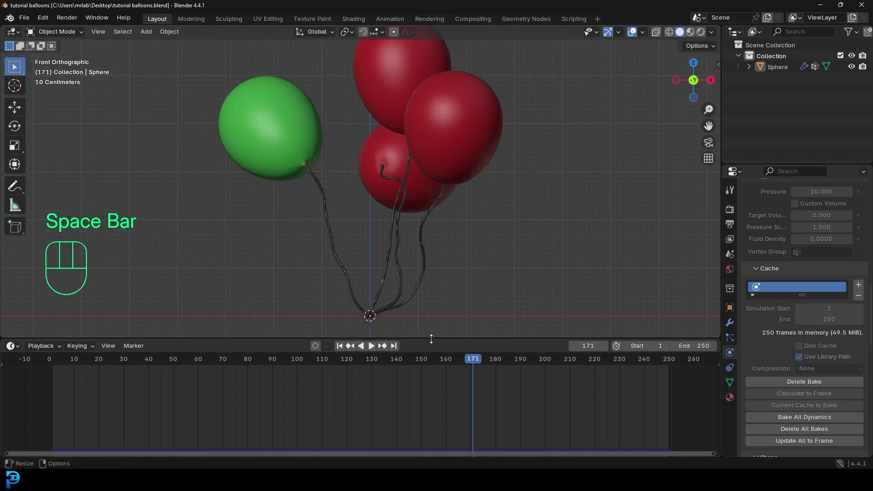
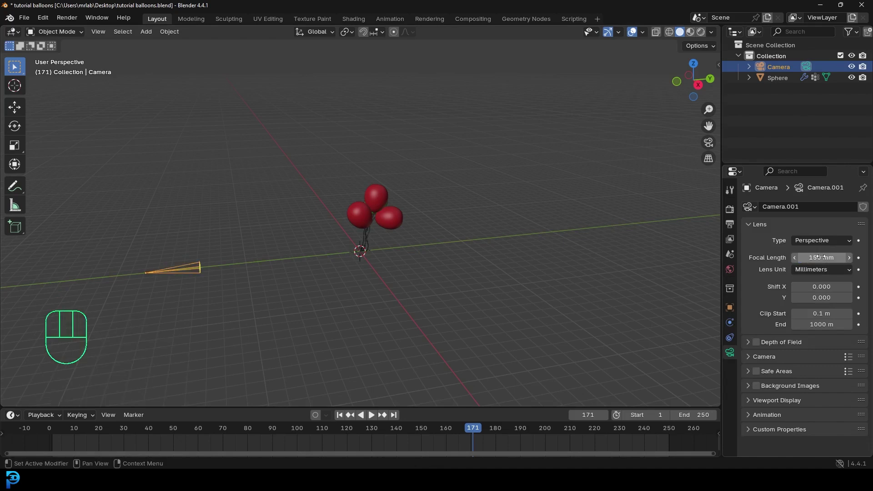
Move the 150 mm camera back along Y until the balloon bunch is centred in its view, then play through it.
key("g")
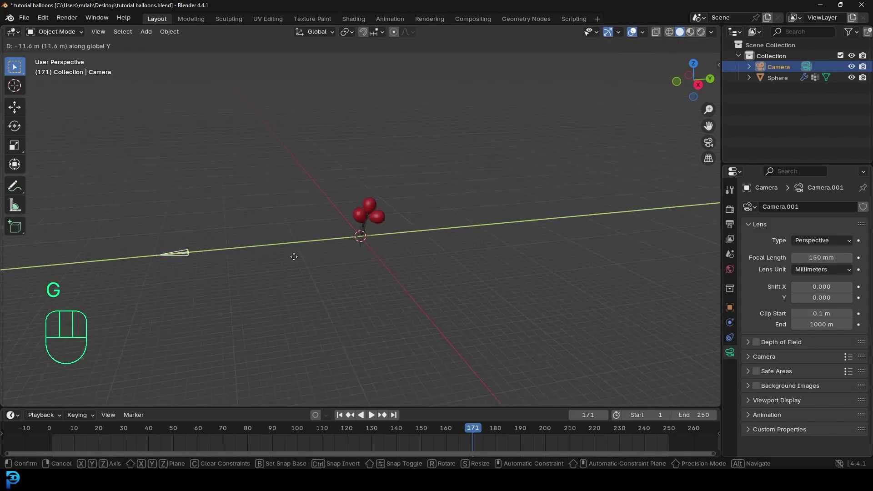
key("KP_0")
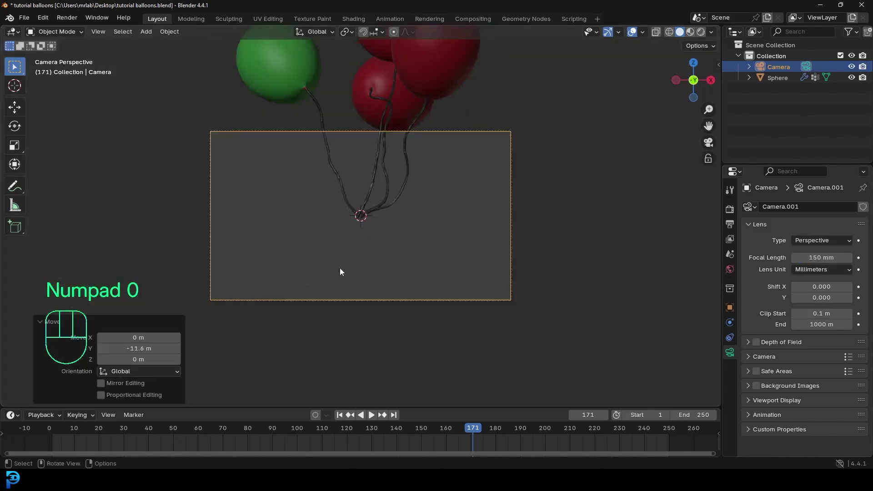
key("g")
key("g")
key("g")
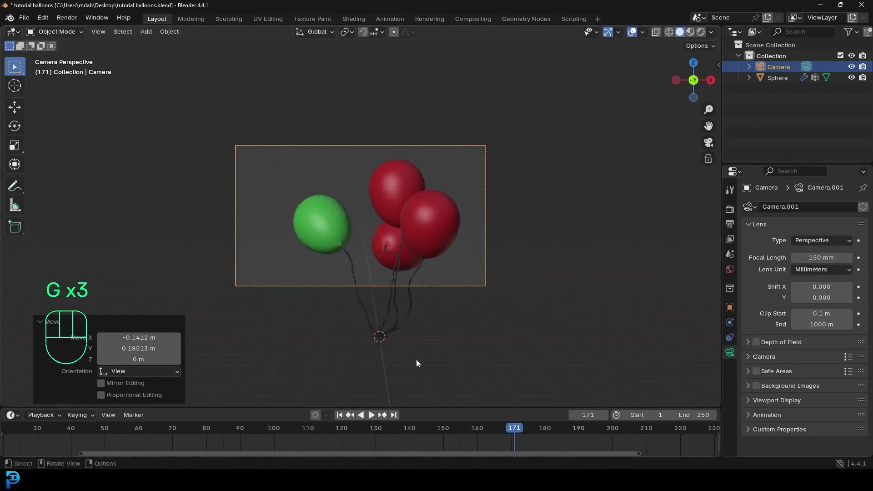
key("space")
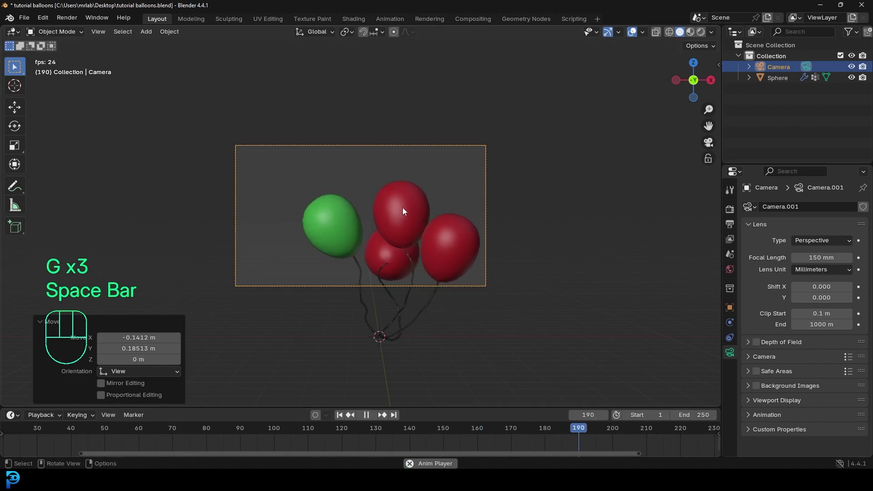
key("space")
Add a plane behind the balloons and stretch it sideways into a backdrop.
key("shift+a")
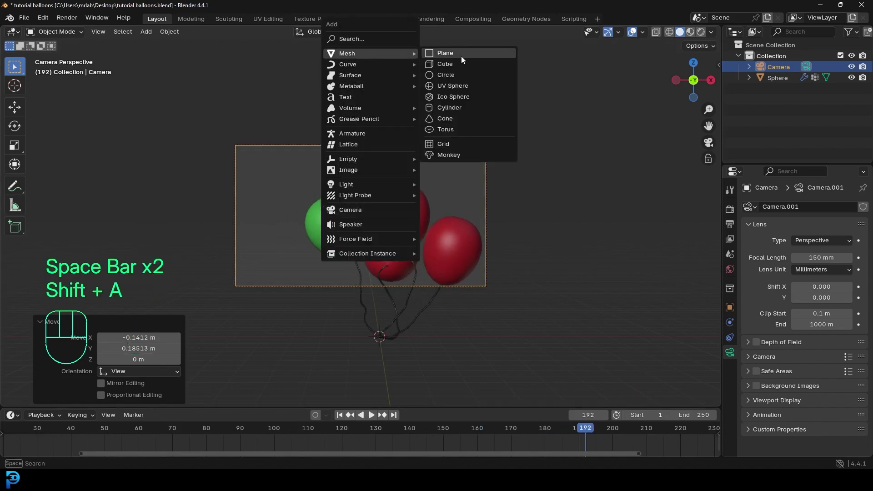
key("r")
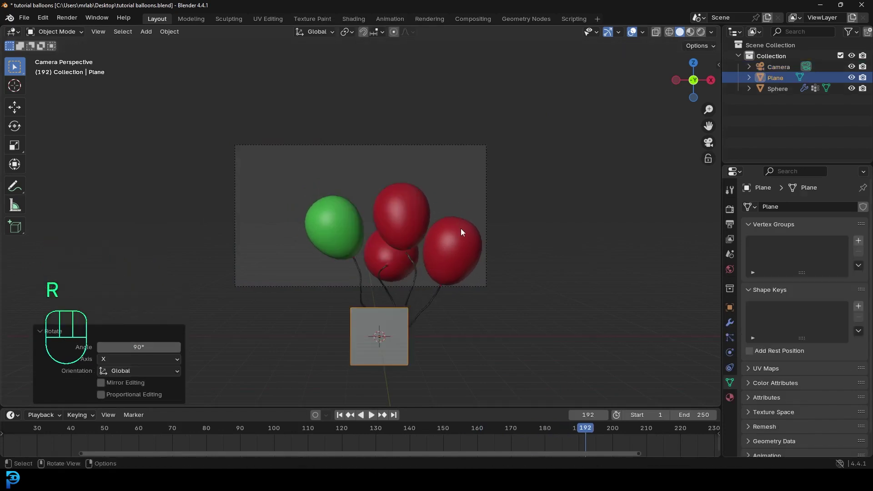
key("g")
key("s")
key("s")
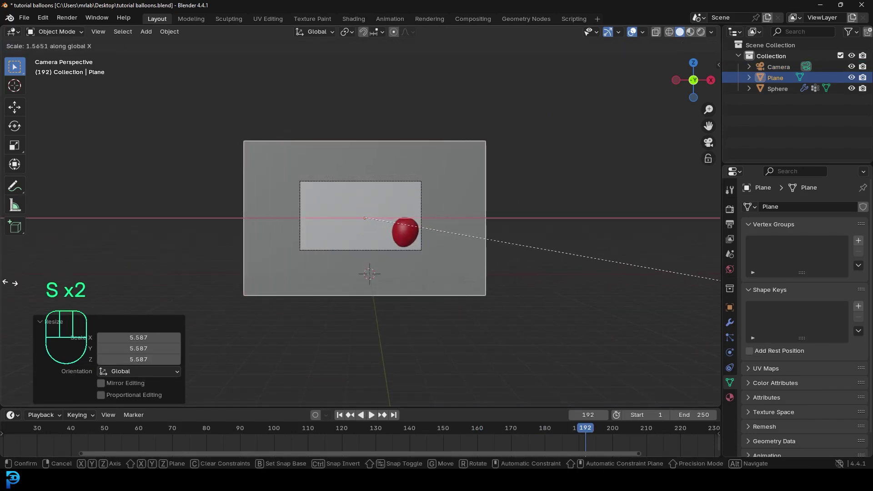
middle_click(494, 196)
scroll("up", 3)
key("g")
Check the backdrop fills the camera frame and save the balloon scene.
key("KP_0")
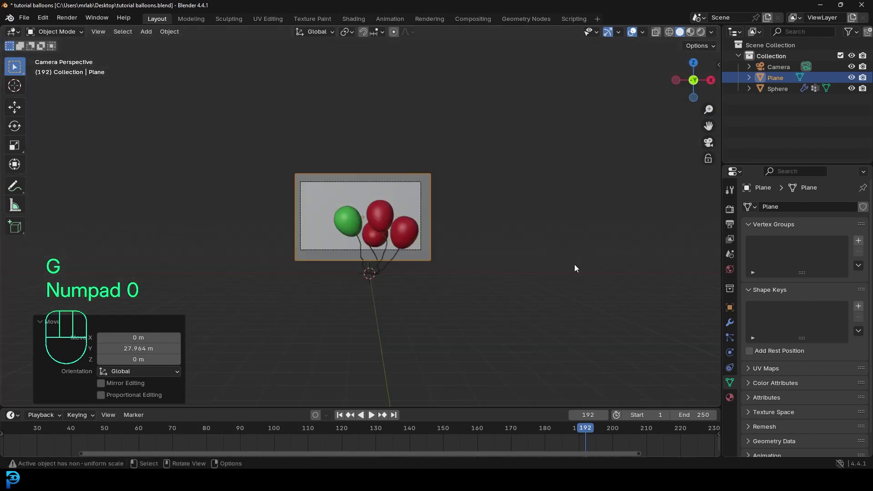
key("ctrl+b")
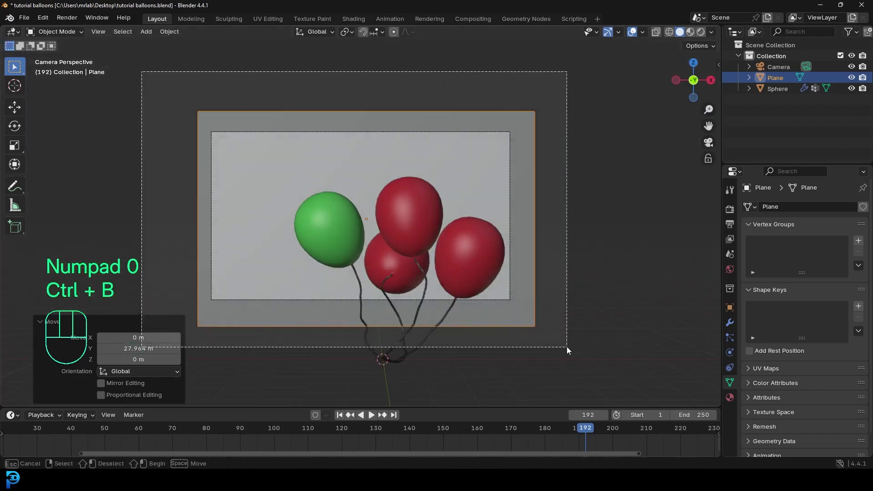
left_click_drag(446, 260, 470, 250)
key("ctrl+s")
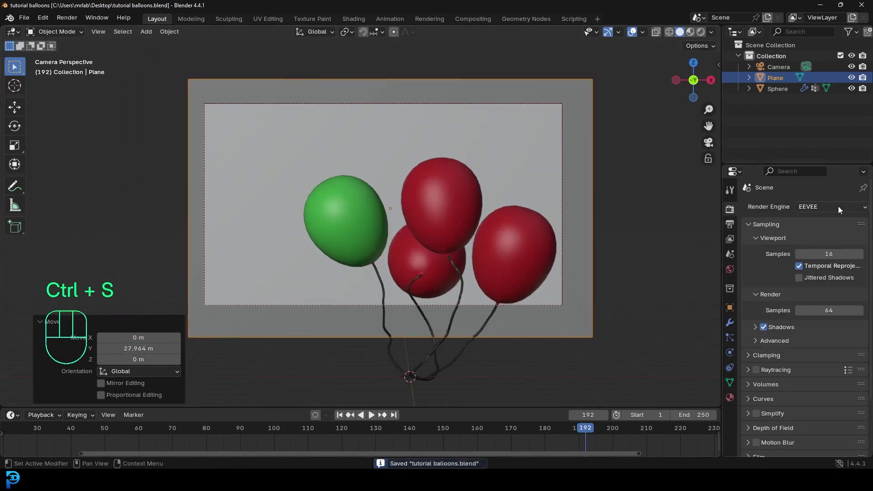
Switch to Cycles on GPU Compute with max samples 45 and show the Rendered viewport preview.
left_click_drag(841, 210, 816, 247)
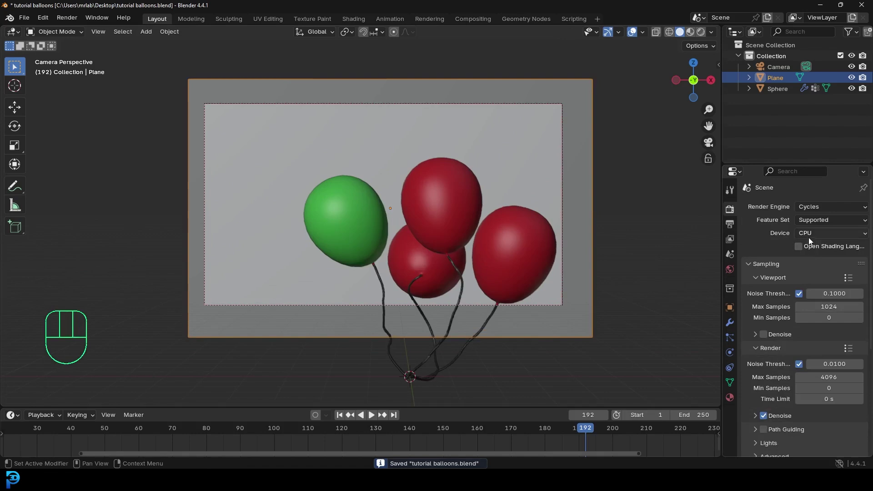
left_click_drag(811, 238, 818, 258)
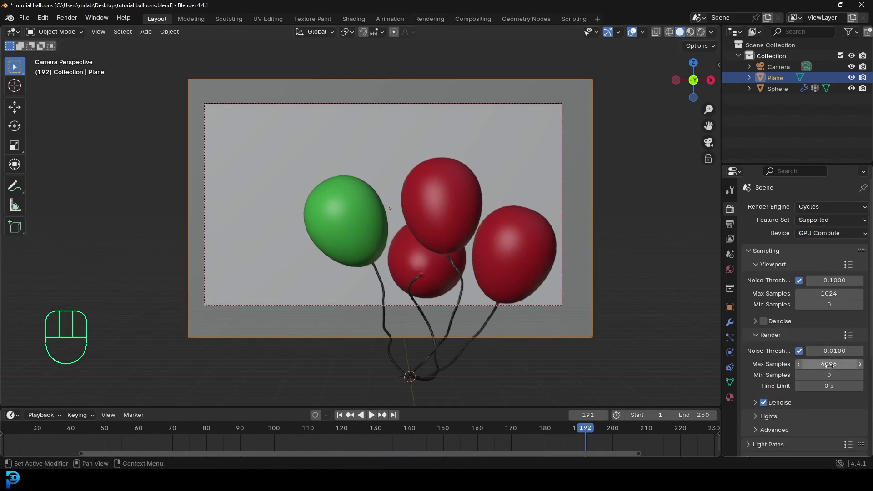
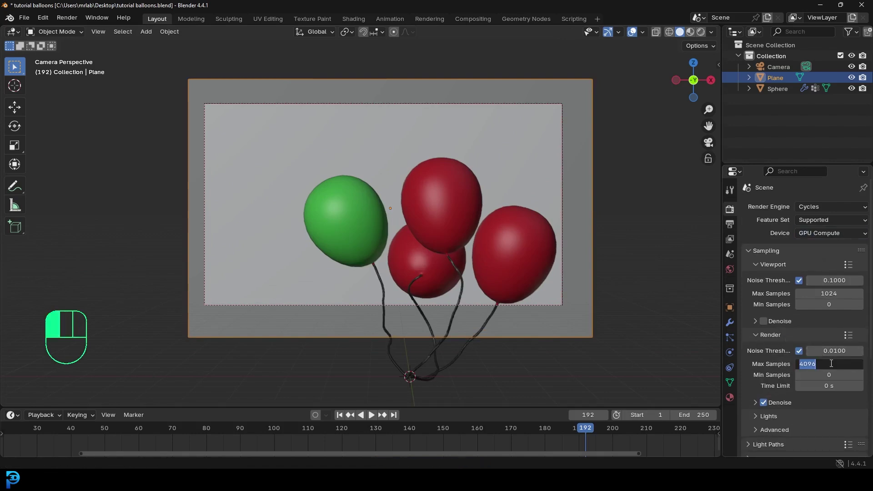
key("ctrl+s")
key("z")
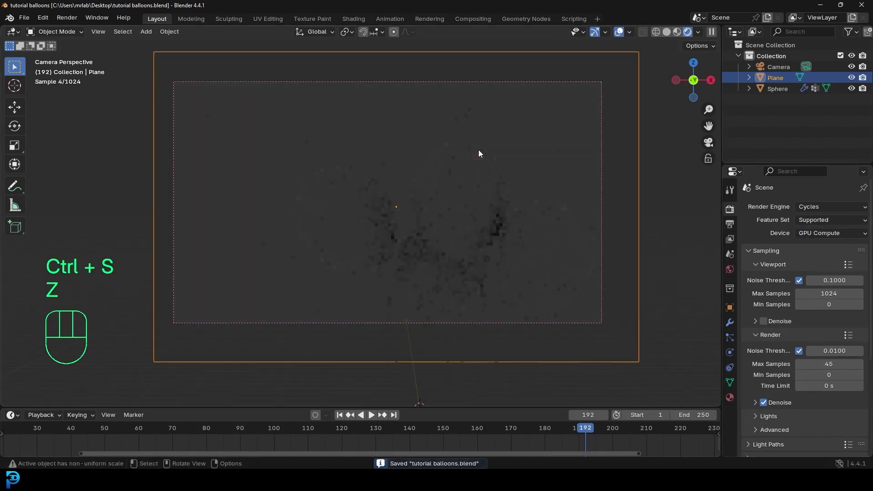
Add a 2000 W area light above the balloons, then duplicate it to the side angled toward them.
key("shift+a")
key("g")
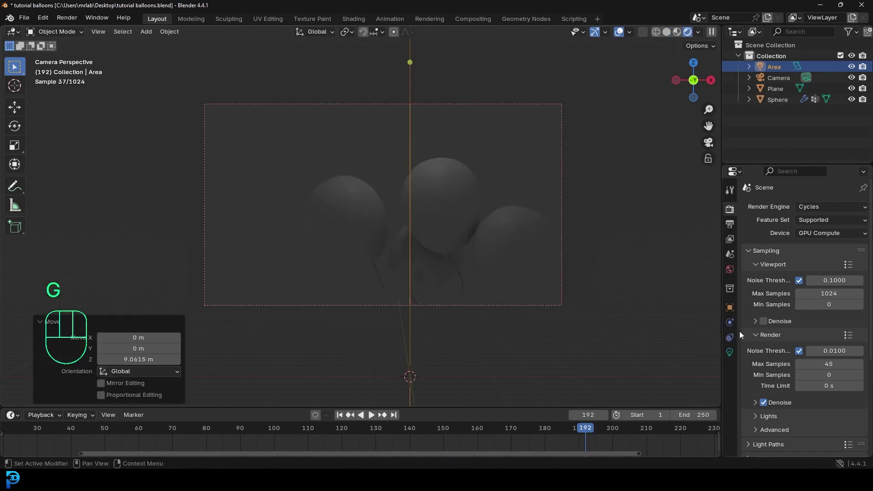
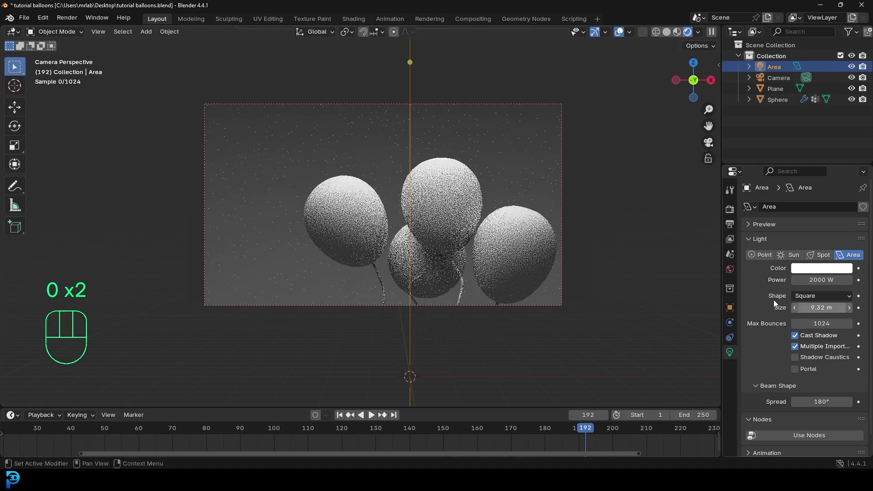
key("shift+d")
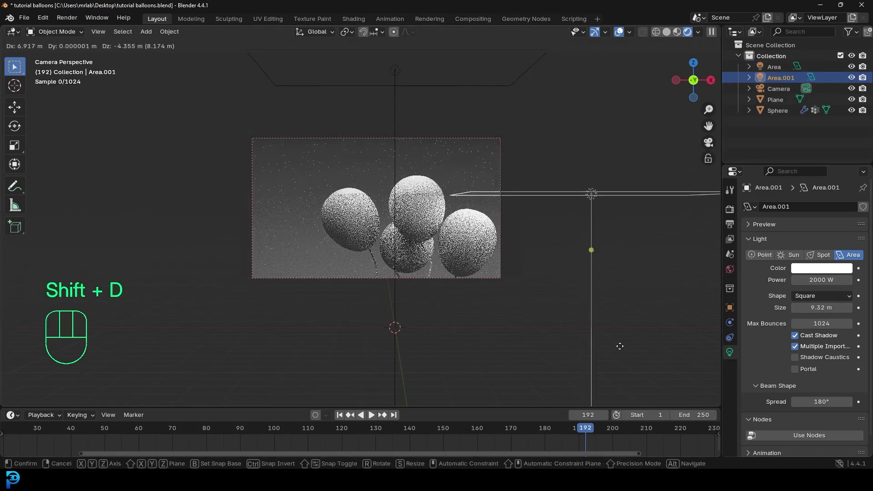
key("t")
key("r")
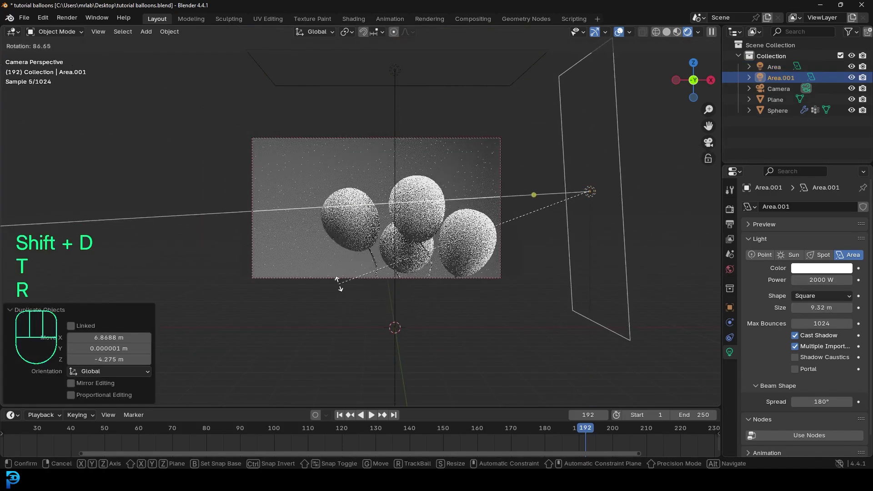
key("g")
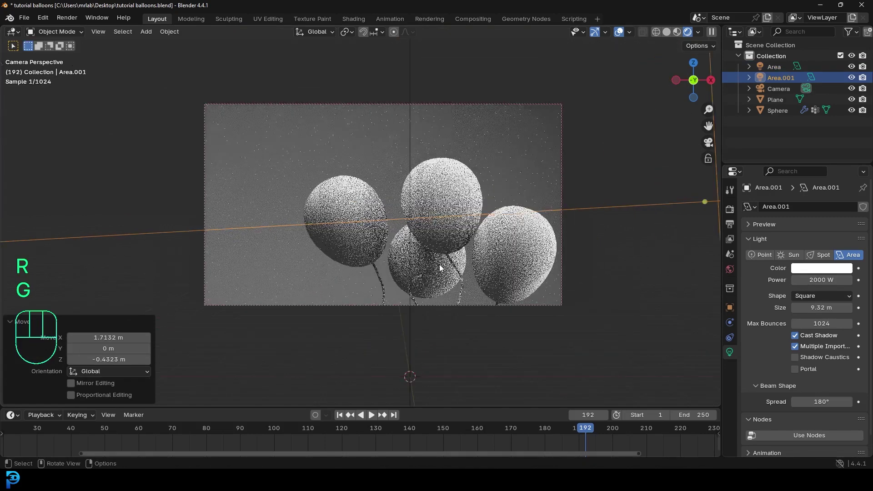
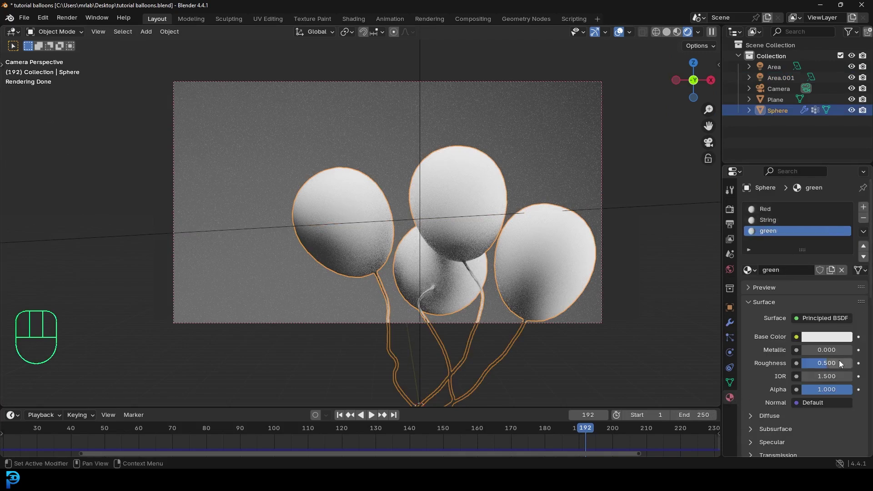
Set the green material's base colour to green and the other balloons' material to red.
left_click(830, 339)
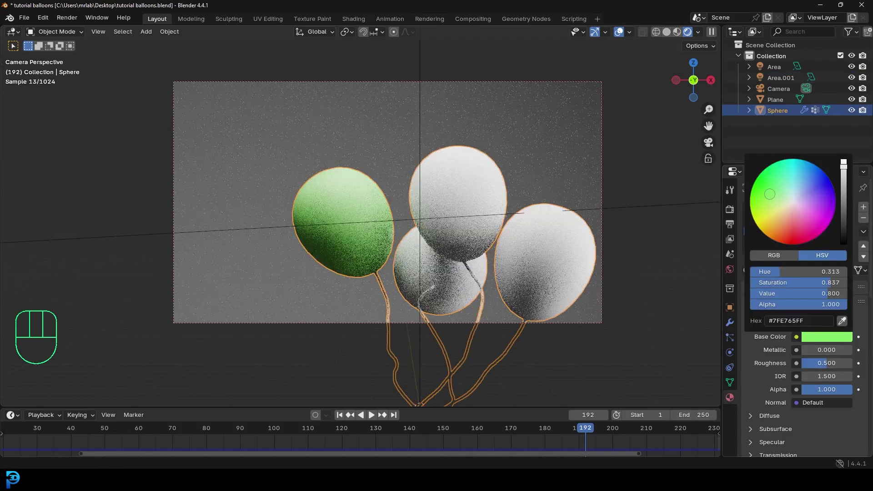
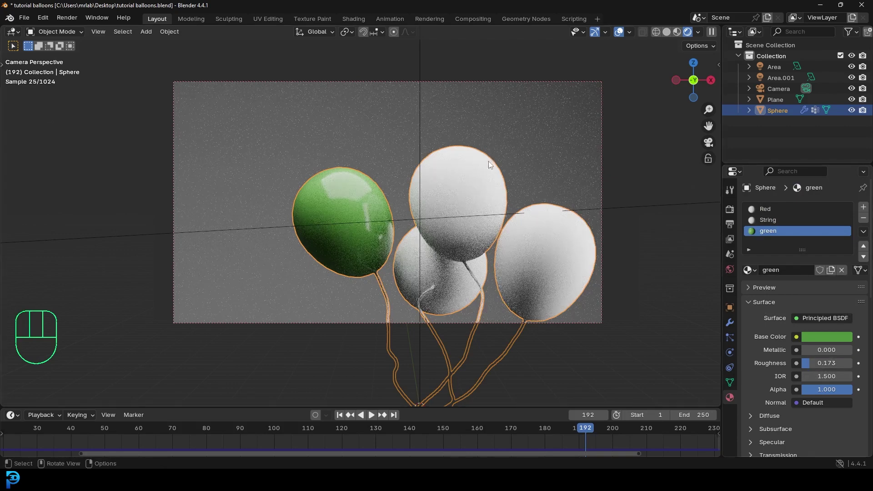
left_click(770, 209)
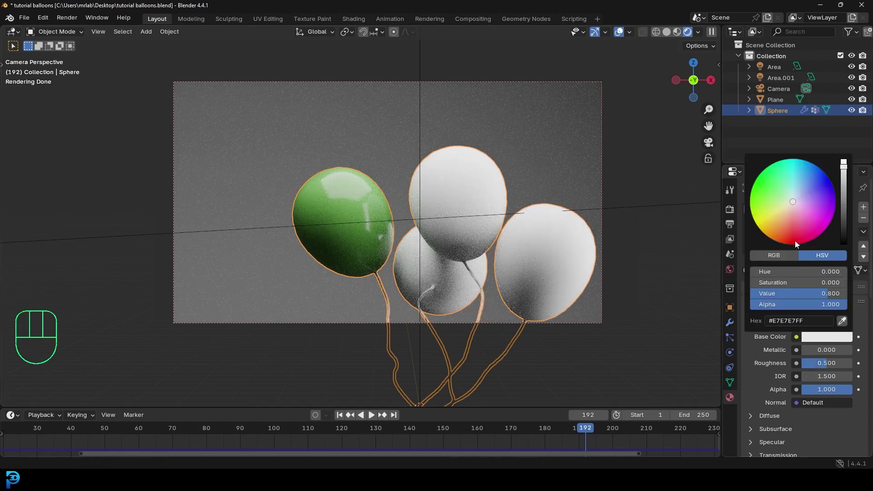
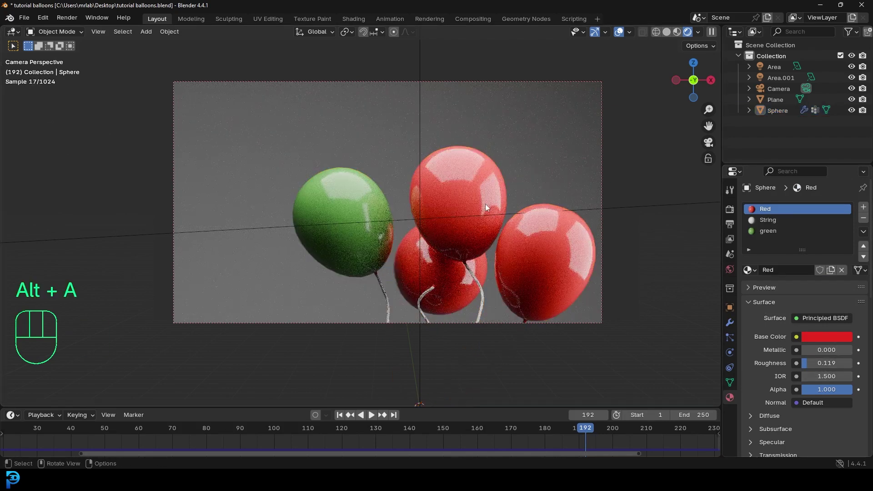
Give the backdrop plane a new material with a dark grey base colour.
left_click(531, 132)
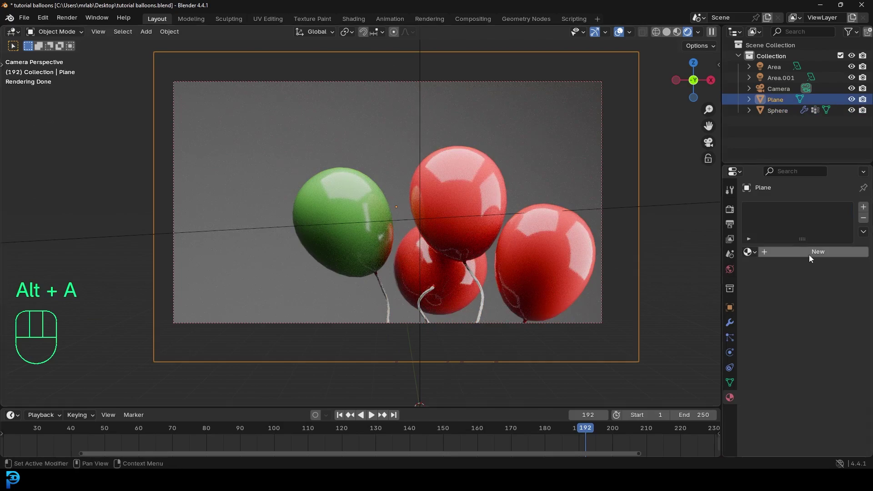
left_click(813, 253)
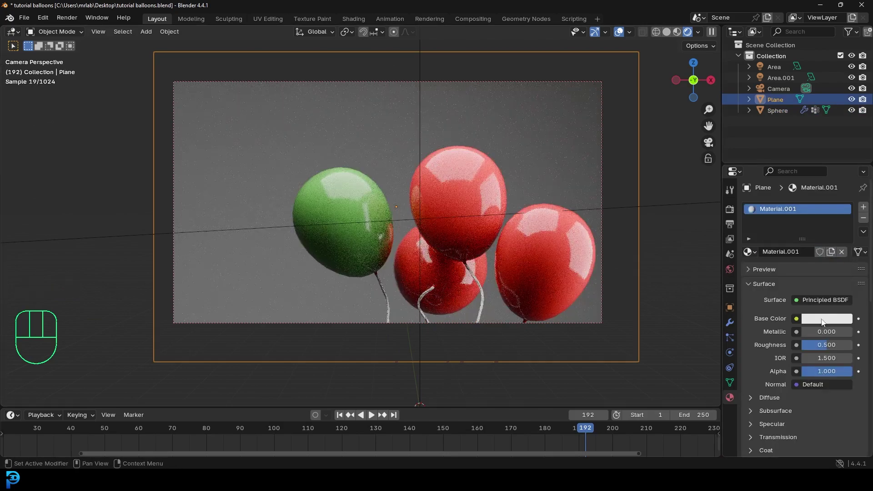
left_click(823, 320)
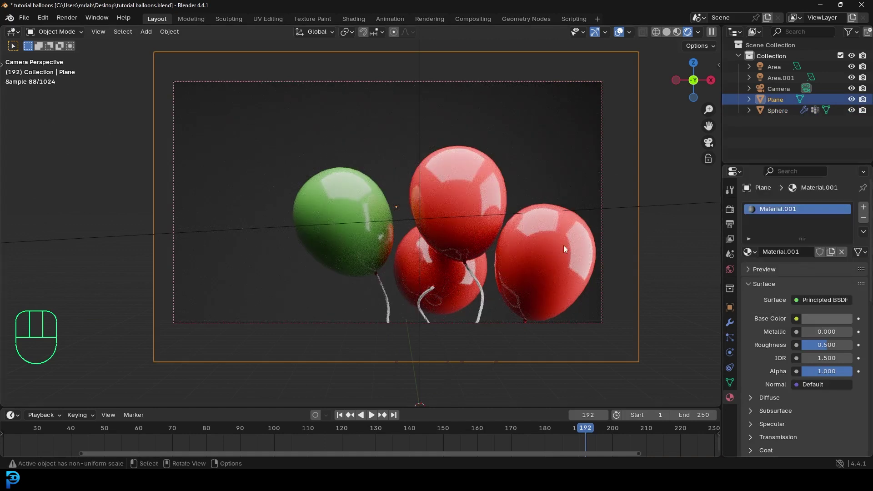
Set the balloons' String material base colour to light tan.
left_click(467, 194)
left_click_drag(784, 223, 792, 240)
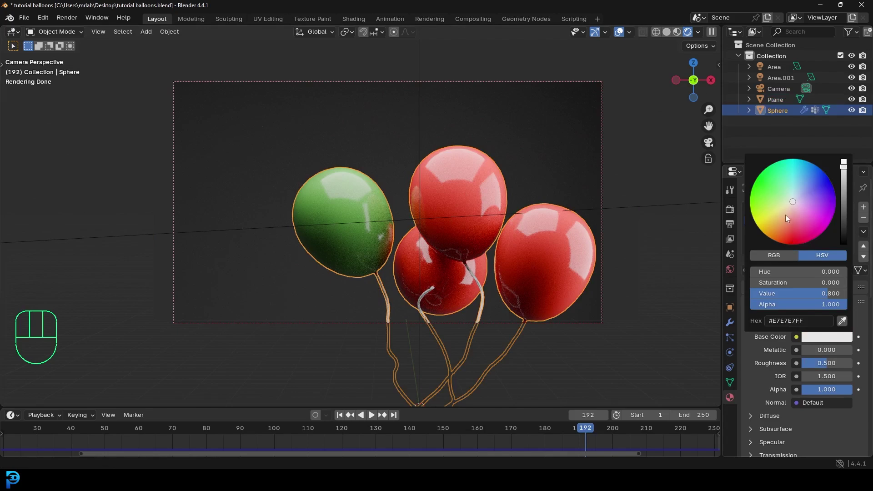
key("alt+a")
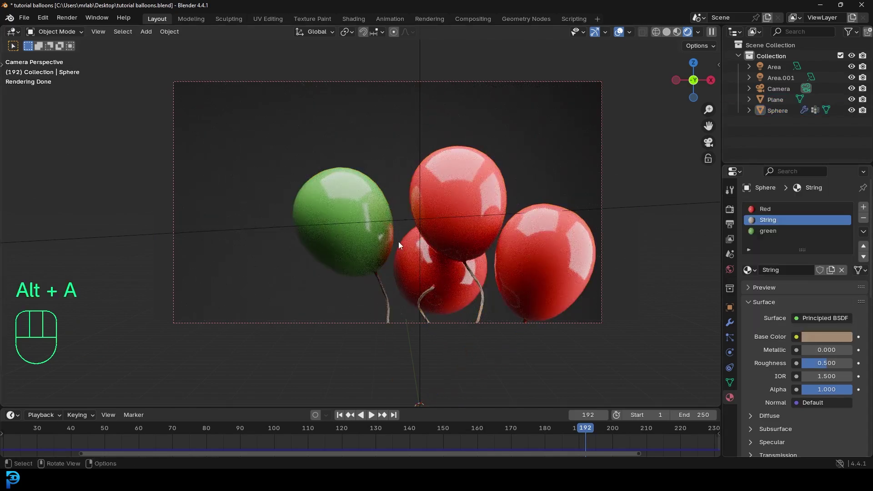
Rewind and play the balloon animation, return to Solid shading and save the file.
key("shift+Left")
key("space")
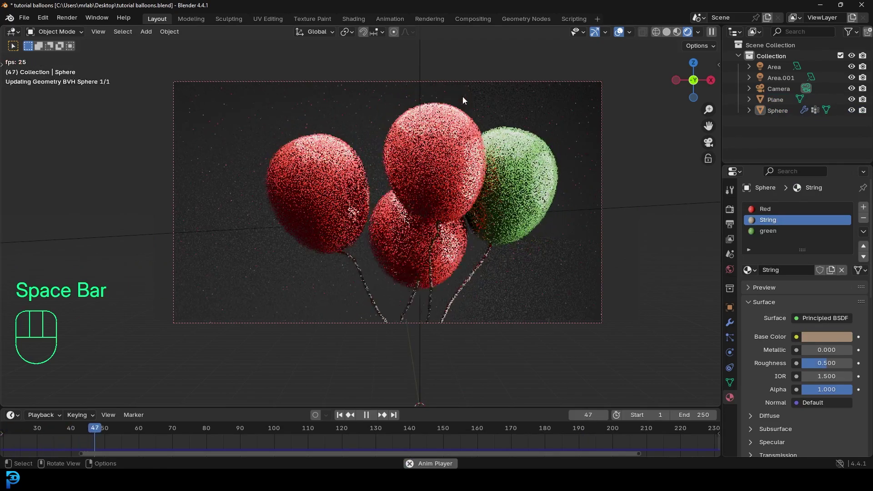
key("space")
key("z")
key("ctrl+s")
key("ctrl+s")
Play the animation through once more, stop it and save again.
key("space")
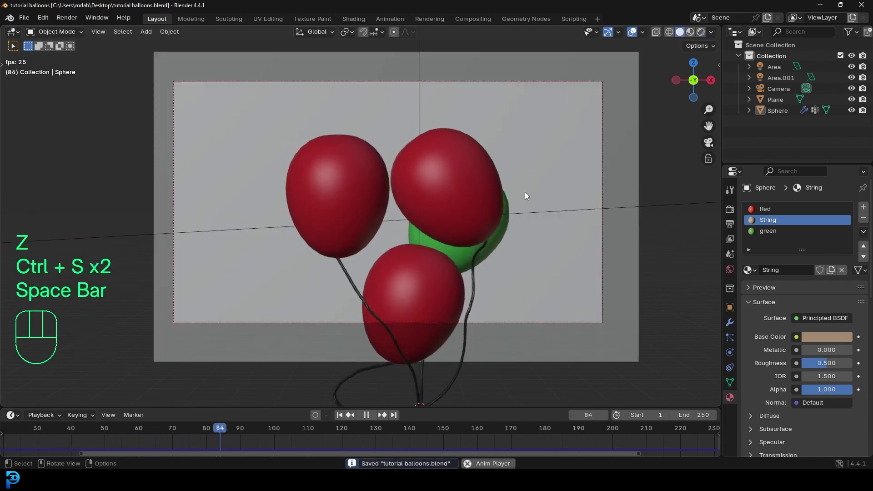
key("space")
key("ctrl+s")
key("ctrl+s")
Set the render output path to the Desktop with FFmpeg Video file format.
left_click(729, 225)
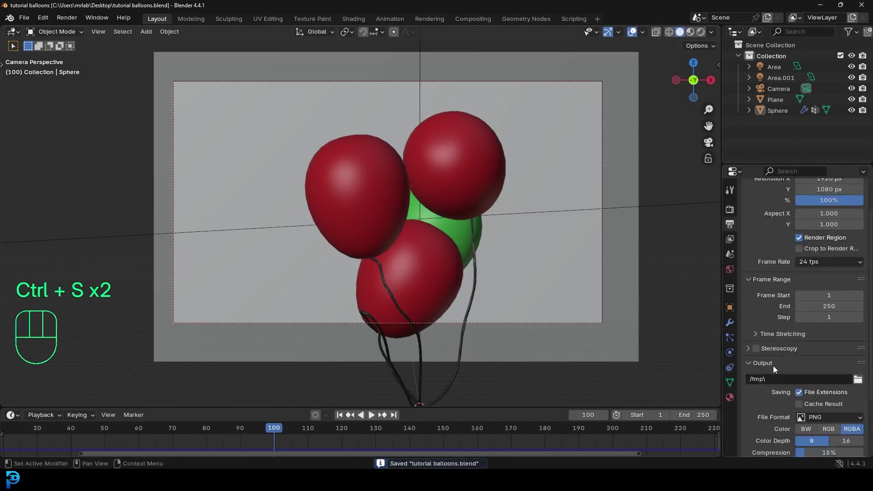
left_click(859, 364)
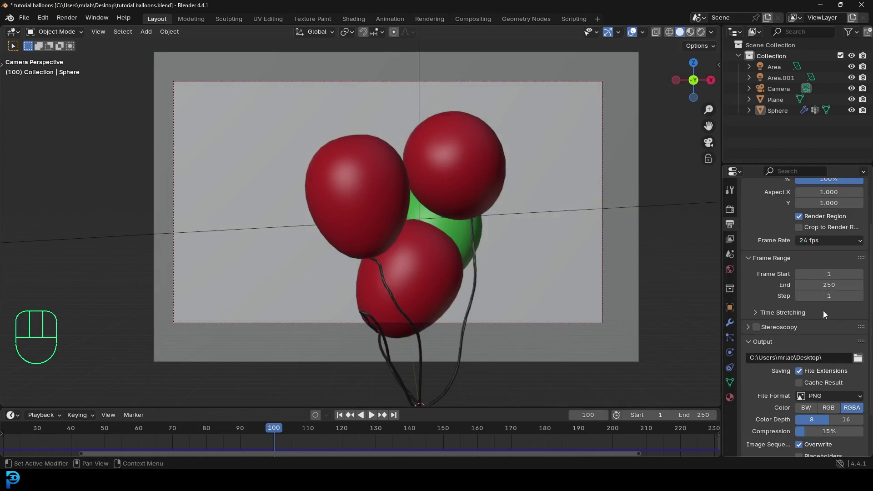
left_click_drag(827, 356, 844, 389)
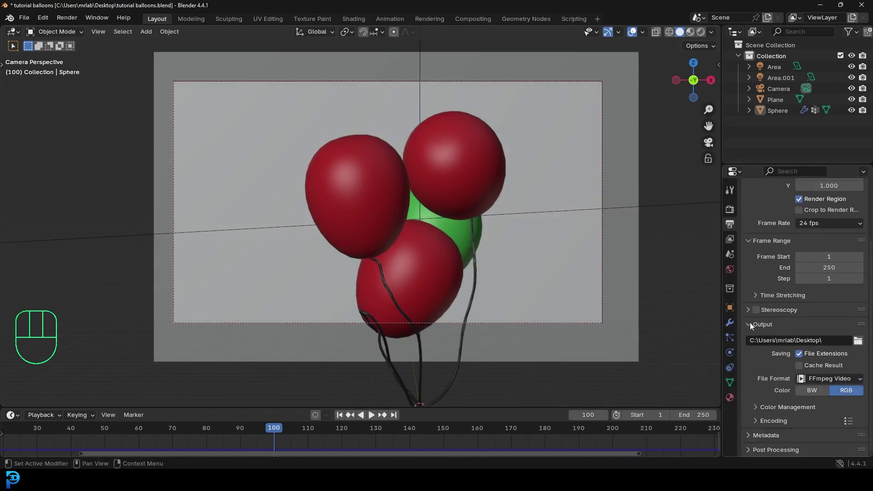
Set the encoding container to MPEG-4 and save the balloon file.
left_click(754, 424)
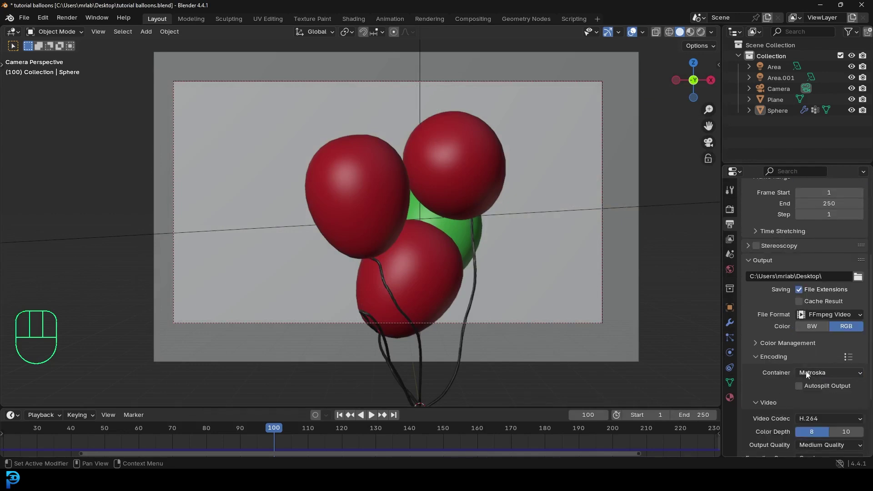
left_click_drag(816, 373, 826, 251)
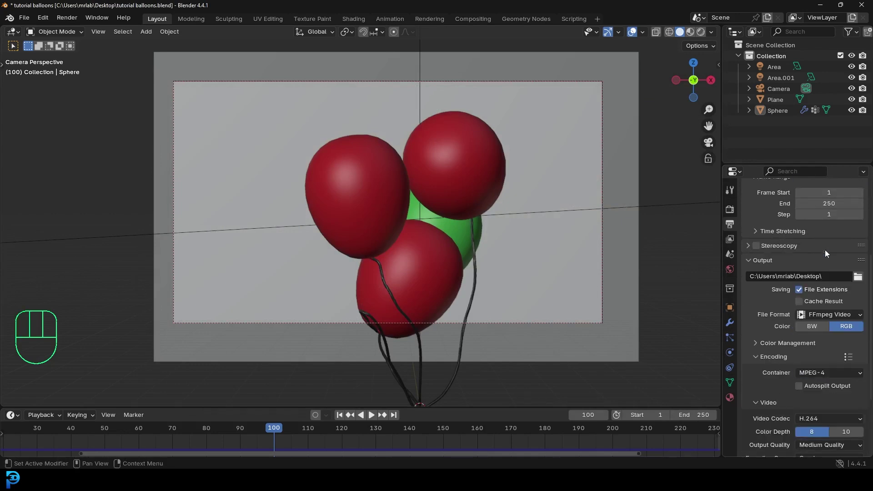
key("ctrl+s")
key("ctrl+s")
left_click_drag(59, 20, 488, 124)
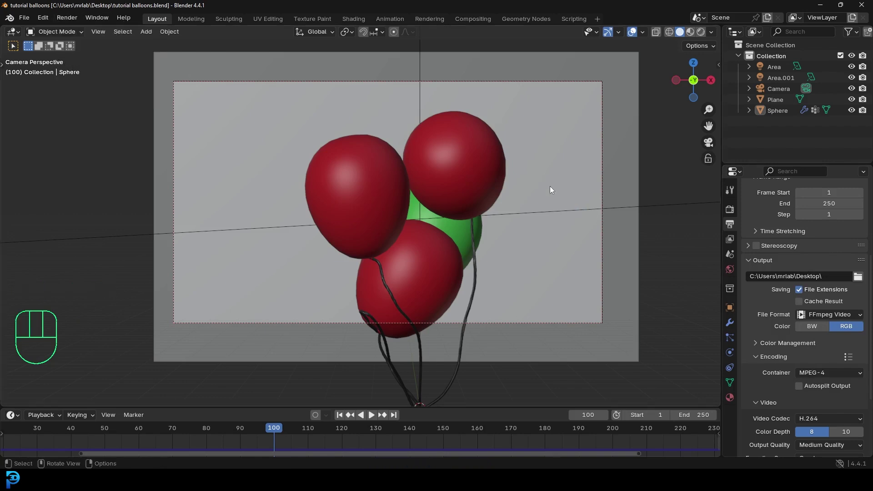